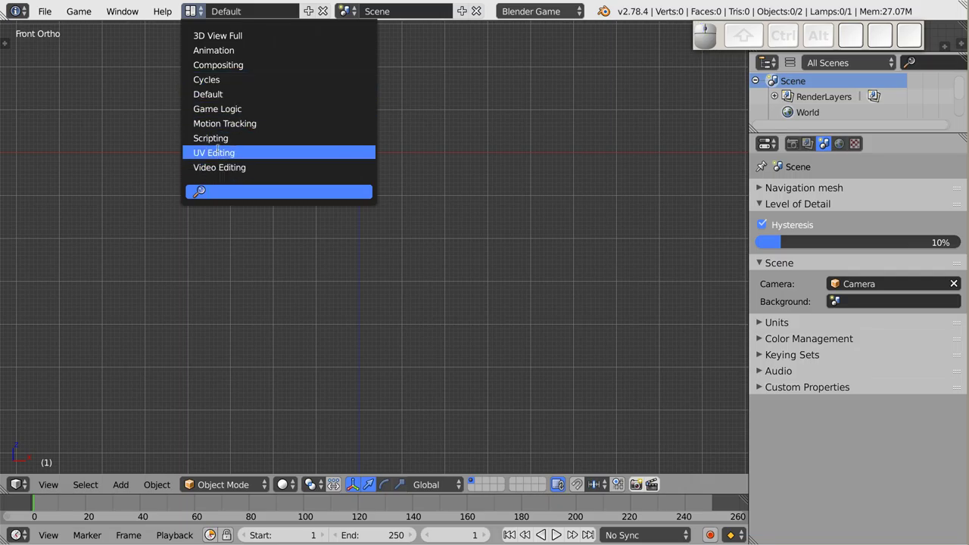
Switch to the Game Logic layout and add a cube mesh to the scene.
click(225, 111)
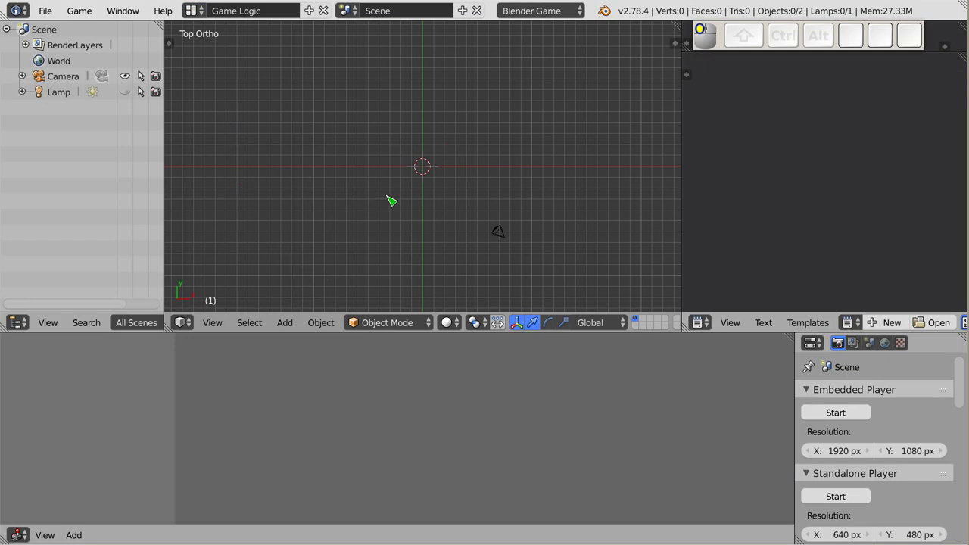
key(shift+a)
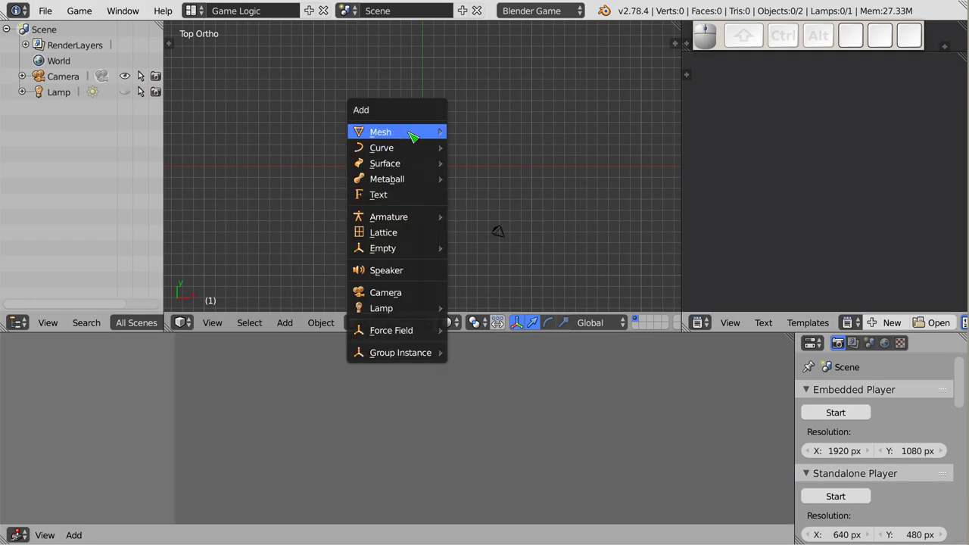
drag(430, 135, 406, 209)
Orbit and zoom the 3D view to an angled look at the new cube.
middle_click(424, 221)
scroll(up, 3)
scroll(up, 3)
middle_click(461, 125)
scroll(down, 3)
drag(428, 206, 334, 390)
scroll(up, 3)
Add a Mouse sensor and a Motion actuator with X location step 0.20.
click(356, 390)
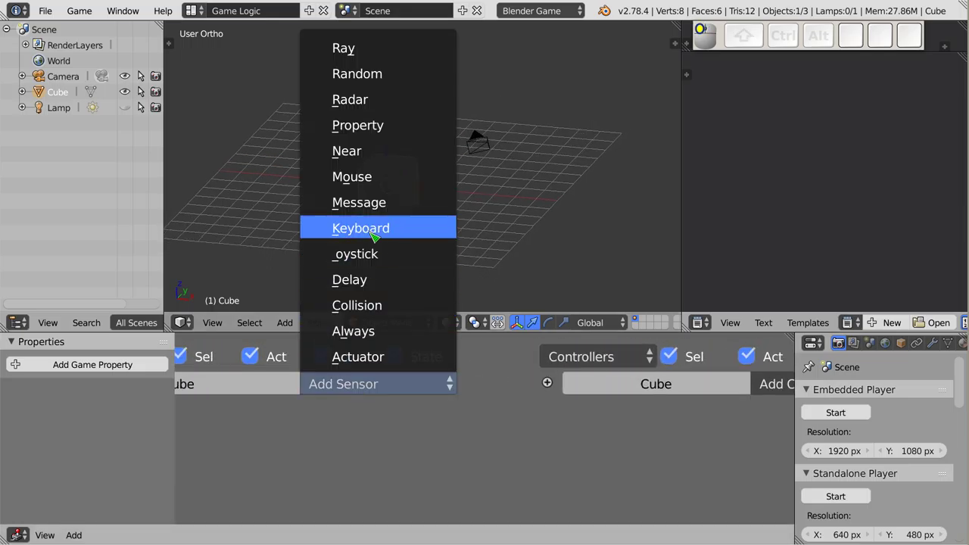
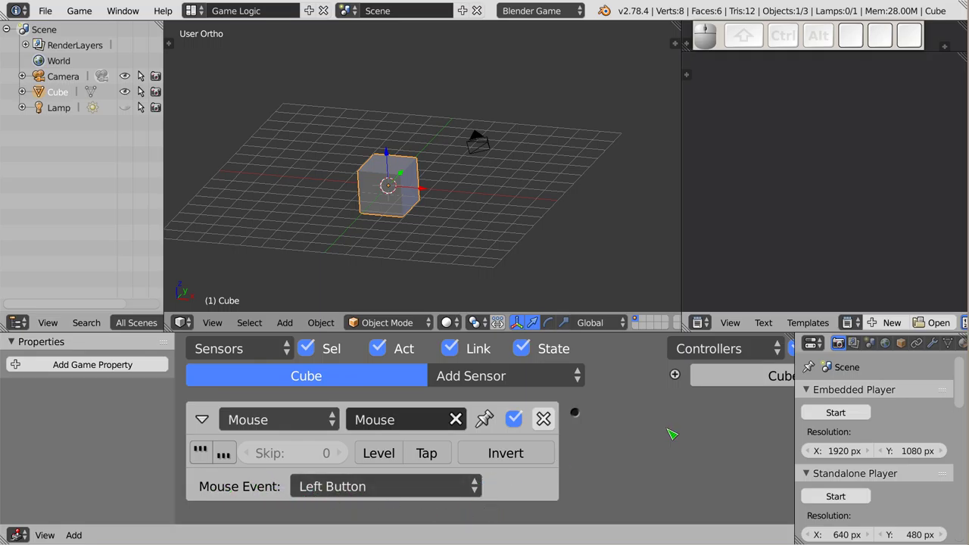
drag(708, 434, 722, 105)
click(716, 380)
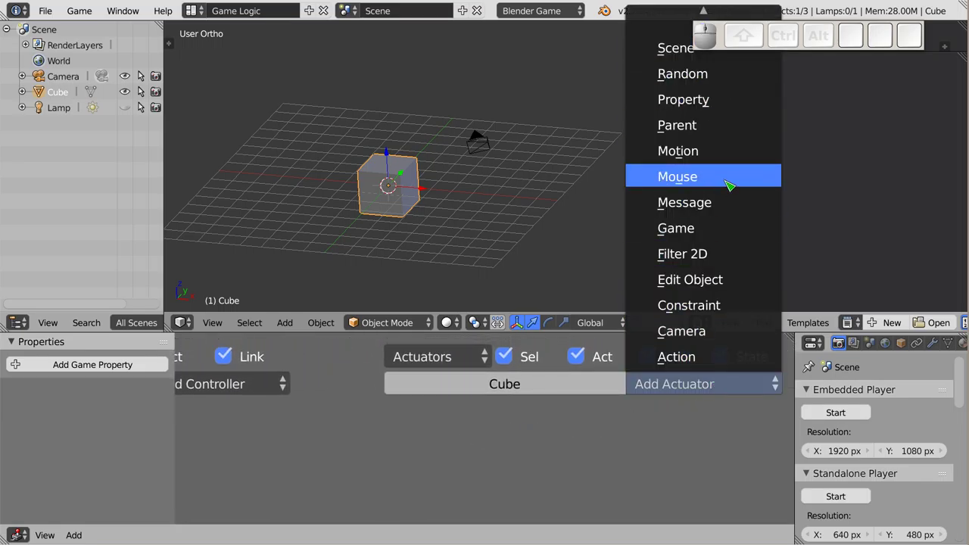
click(722, 155)
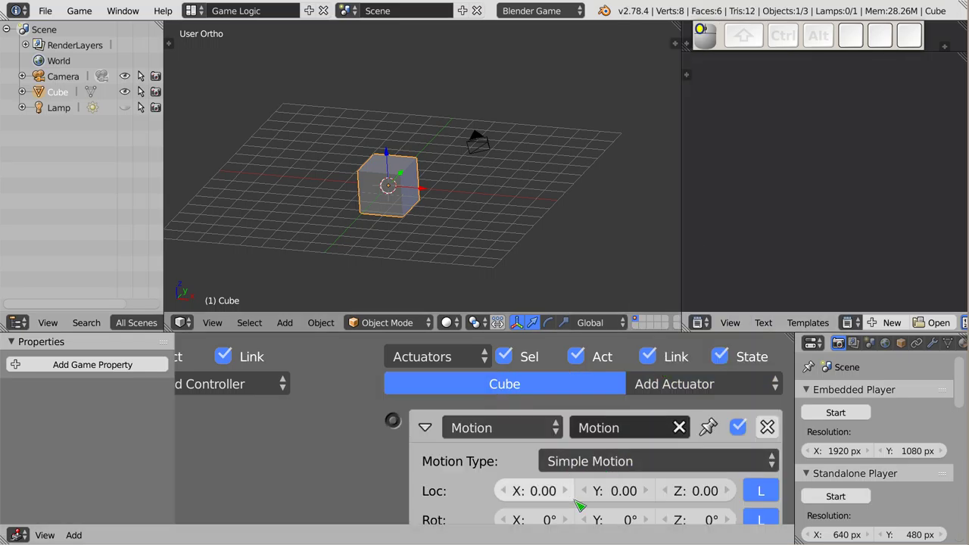
click(566, 497)
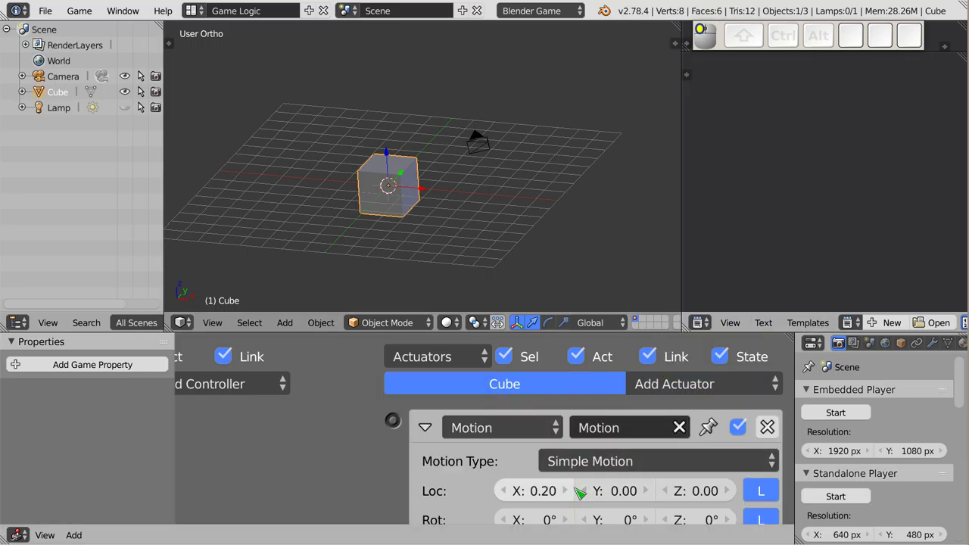
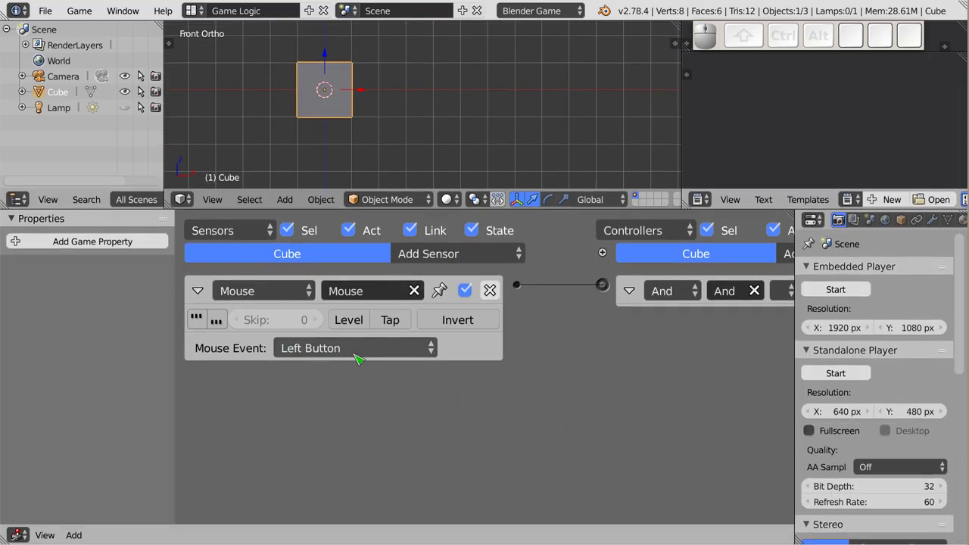
Add a second Mouse sensor reacting to the Right Button and reach the actuator list.
click(468, 253)
drag(470, 439, 320, 445)
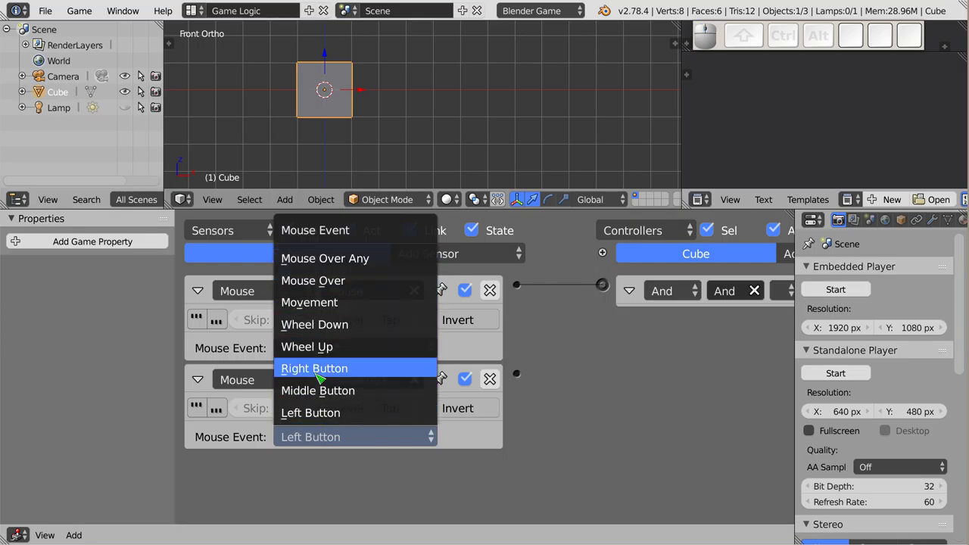
click(379, 371)
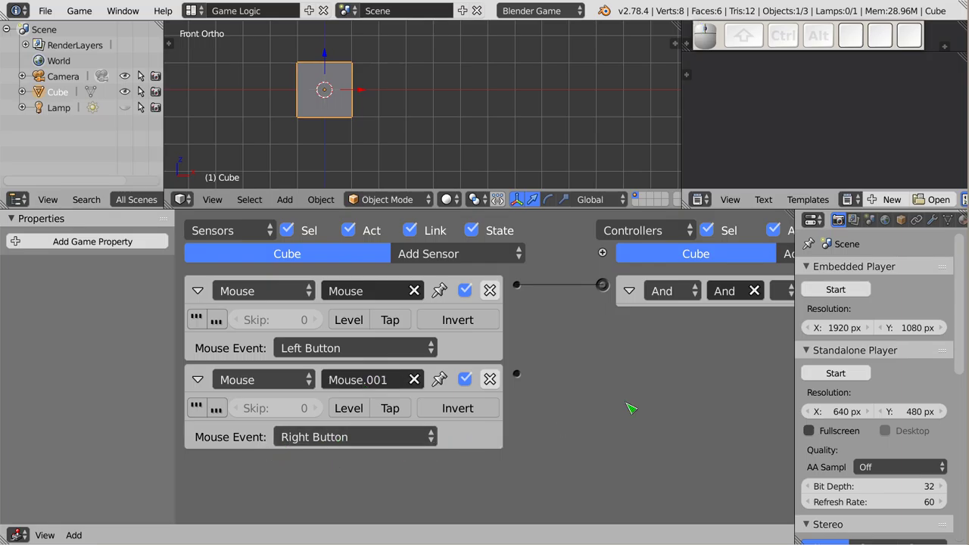
drag(701, 369, 718, 258)
click(718, 258)
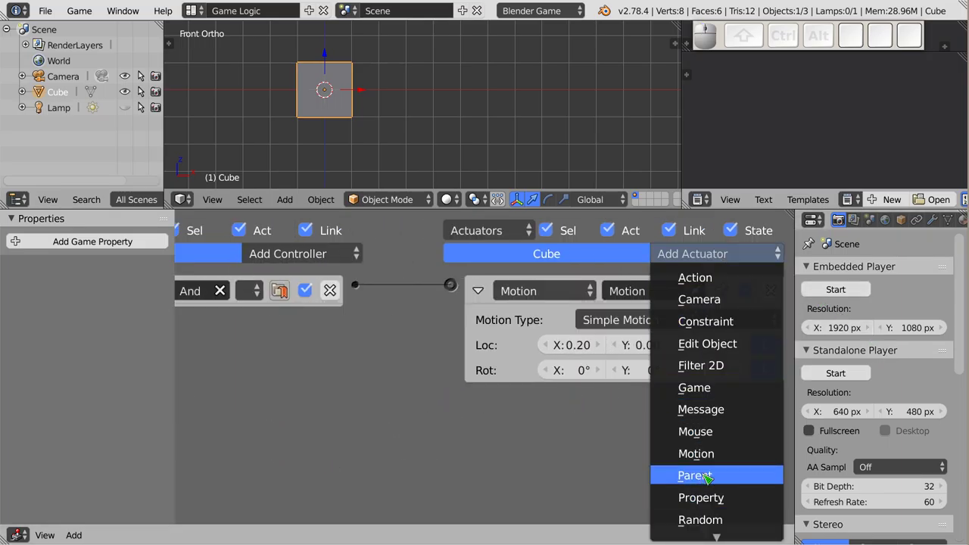
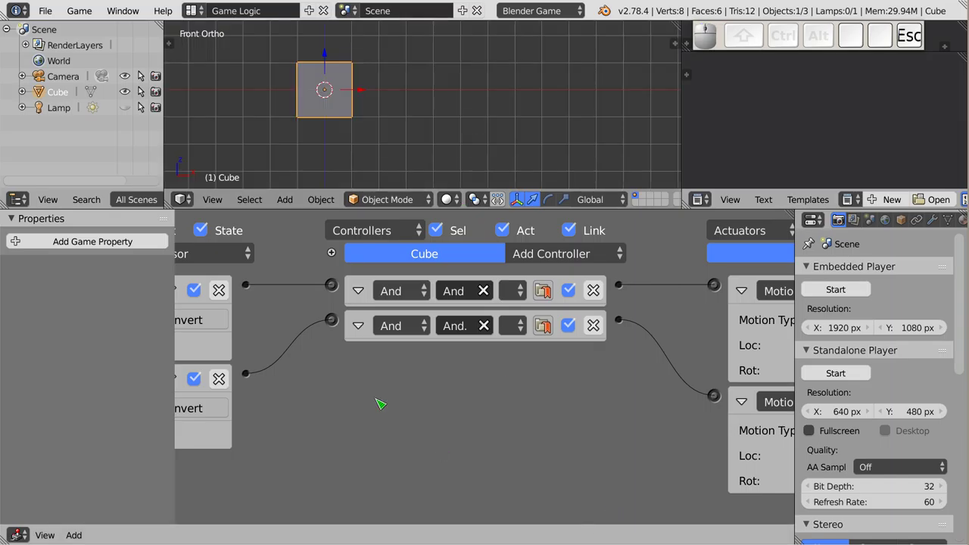
Keep the second sensor on Right Button and reopen its mouse event choices.
drag(293, 379, 335, 389)
click(329, 445)
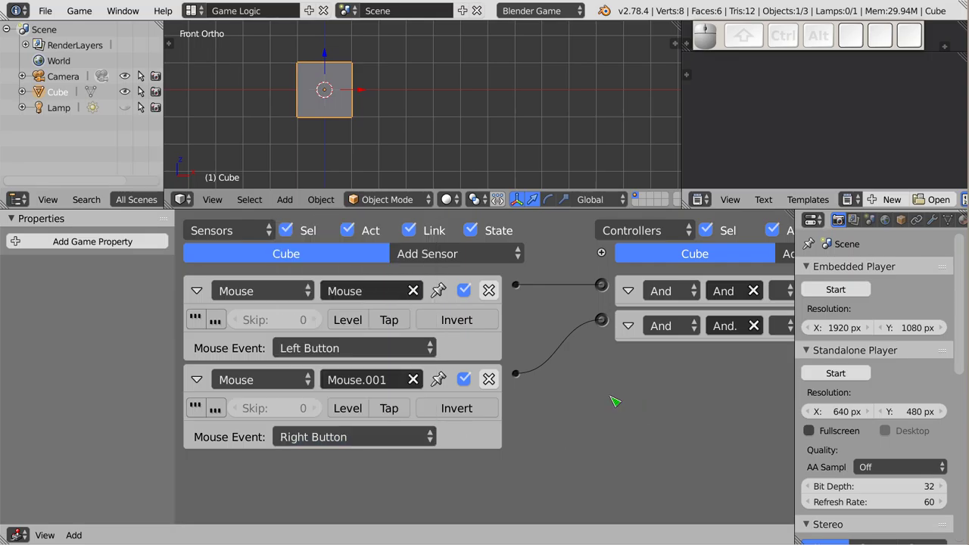
click(347, 447)
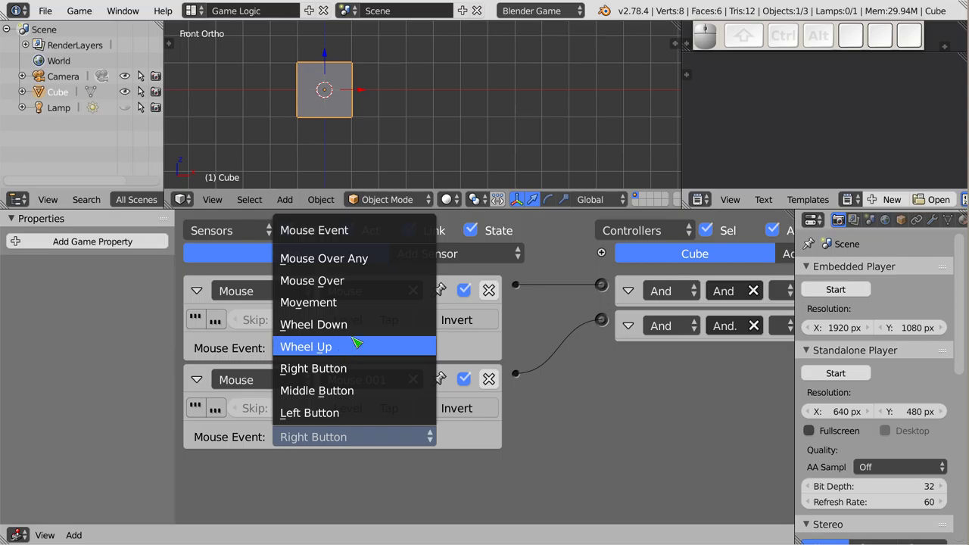
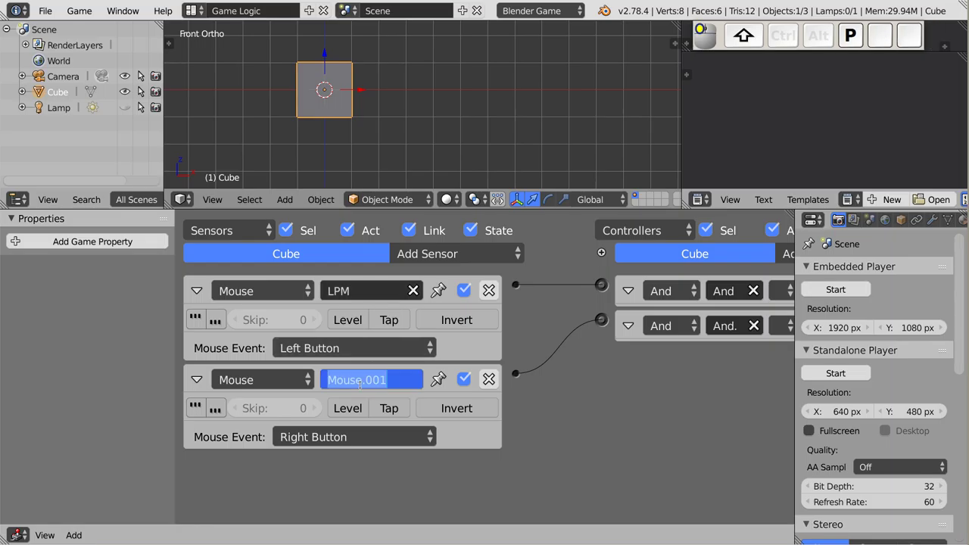
Rename the right-button sensor PPM and collapse the LPM and PPM sensors.
key(p)
key(p)
key(m)
key(Return)
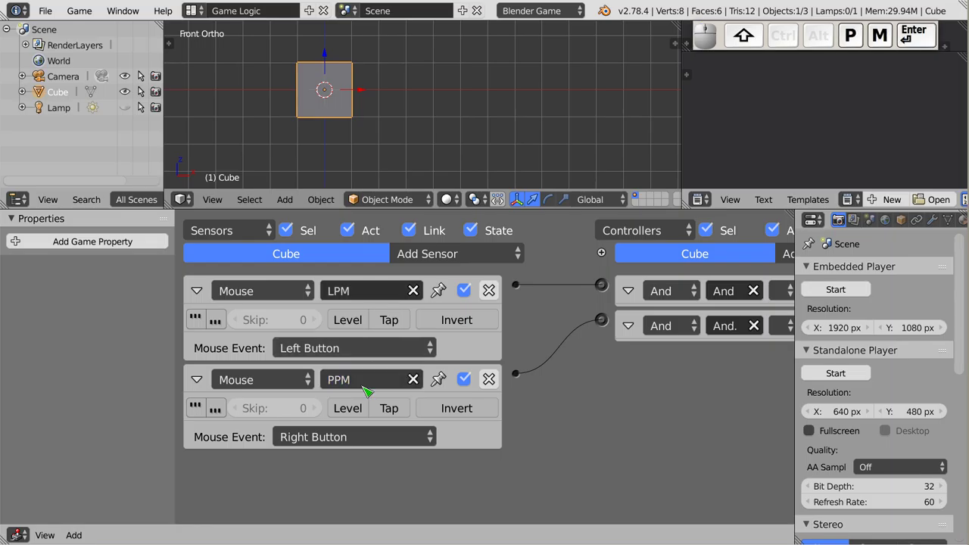
drag(197, 296, 338, 310)
Add a third Mouse sensor reacting to Wheel Up and name it Sup.
click(471, 252)
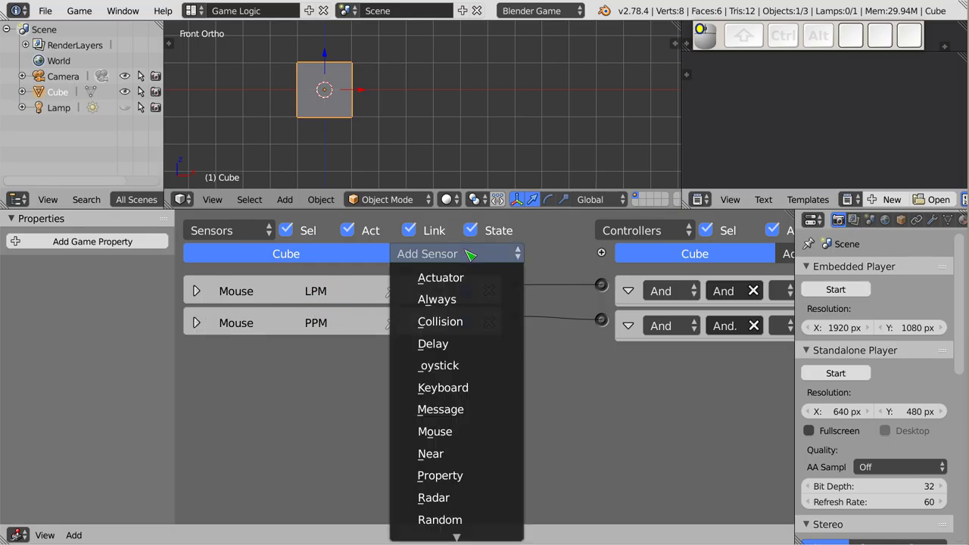
click(483, 436)
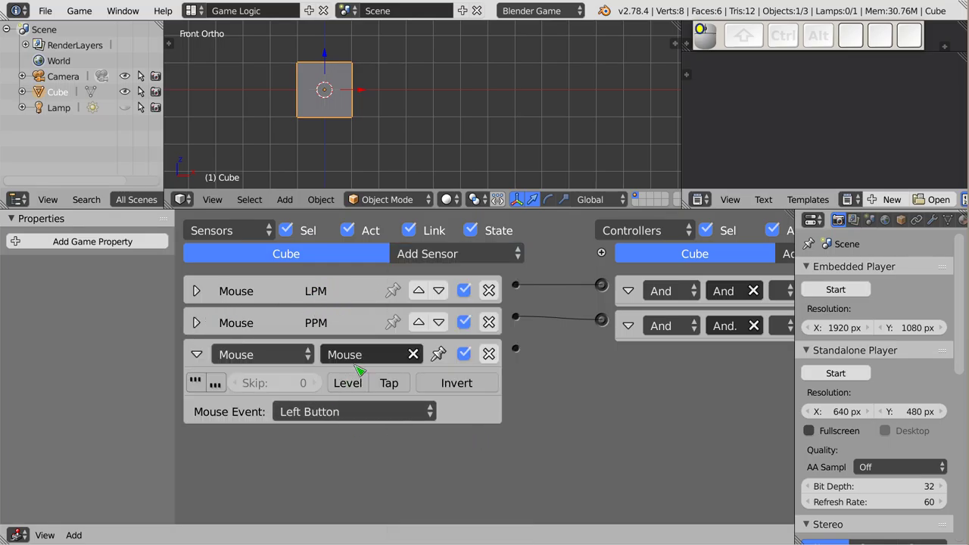
click(360, 422)
click(354, 329)
click(378, 363)
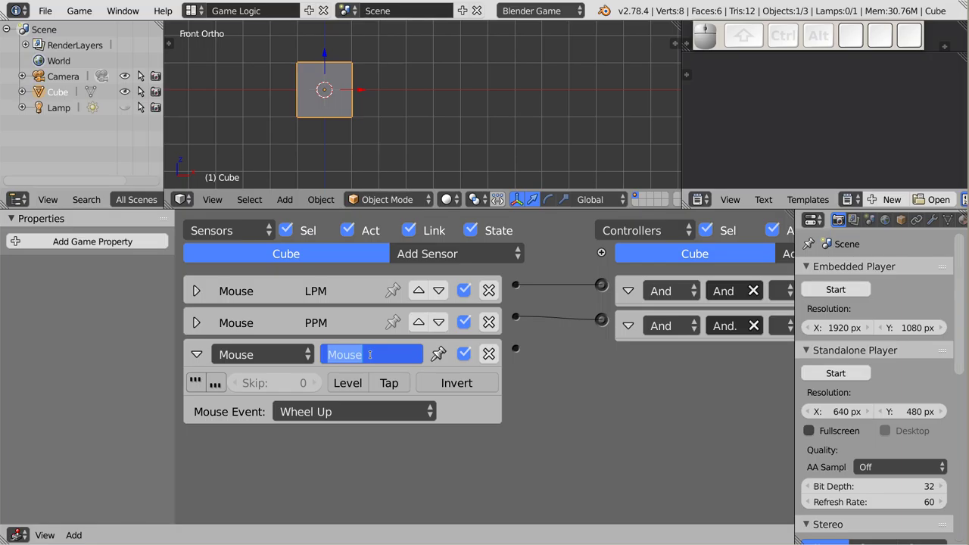
key(shift+s)
key(shift+u)
key(shift+p)
key(Return)
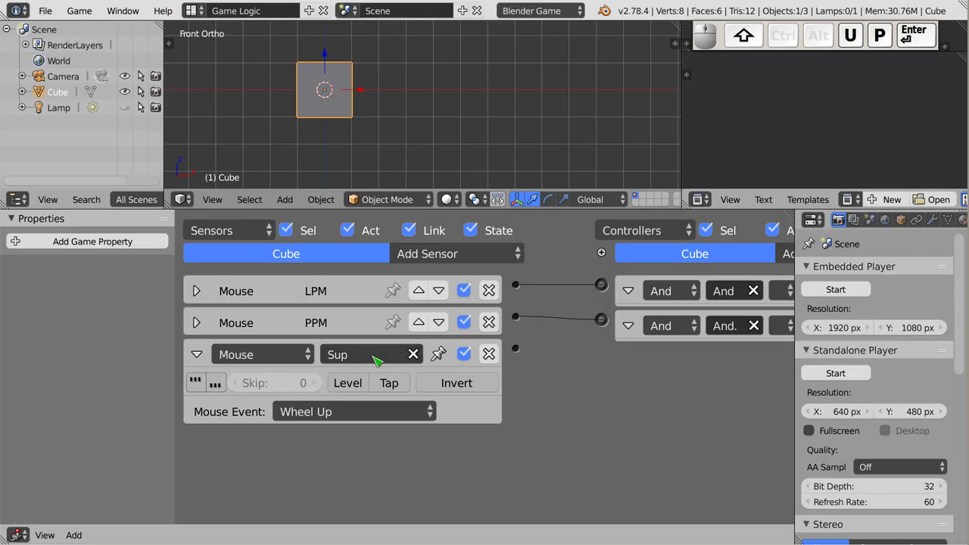
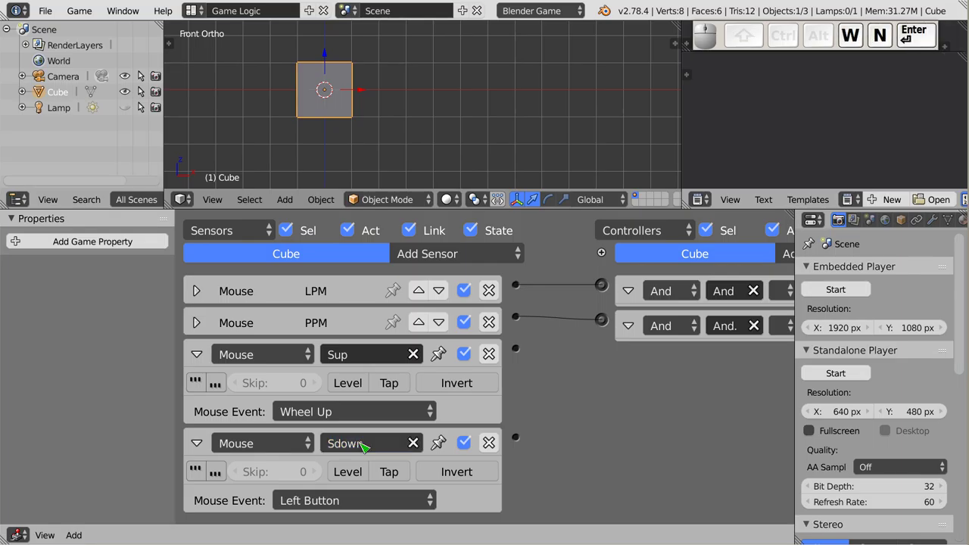
Set the Sdown sensor to Wheel Down and link the second controller to Motion.001.
click(343, 510)
click(356, 394)
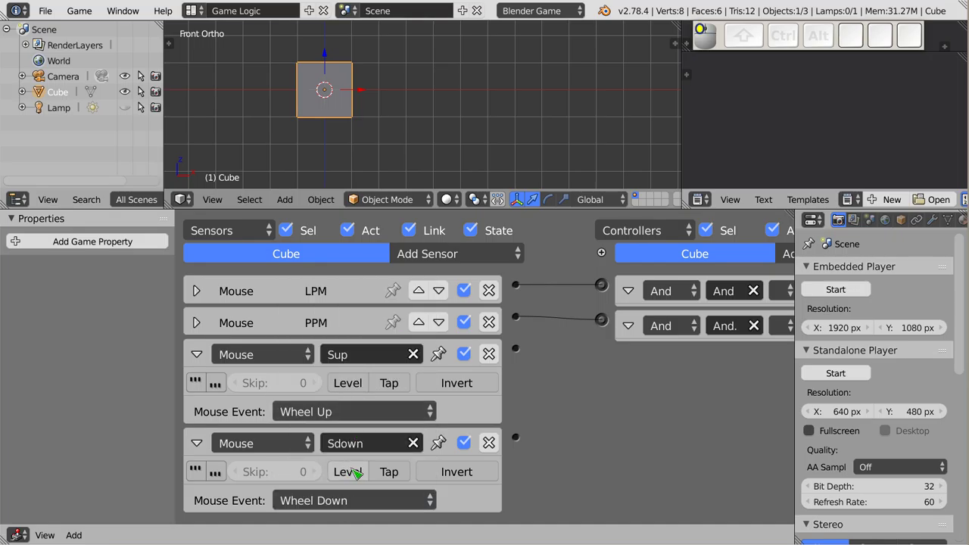
scroll(down, 3)
drag(660, 424, 552, 282)
drag(552, 281, 729, 462)
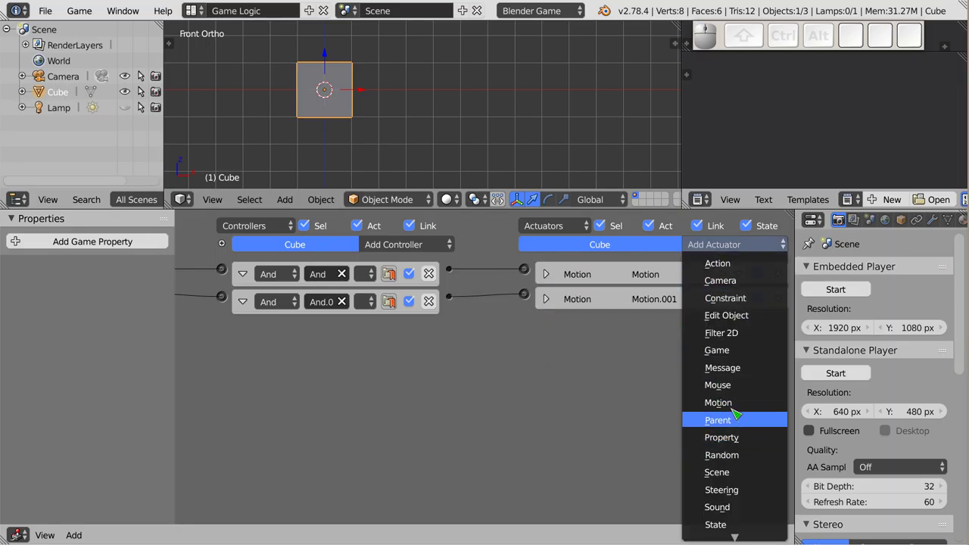
Add a third Motion actuator, Motion.002, to the cube.
click(734, 406)
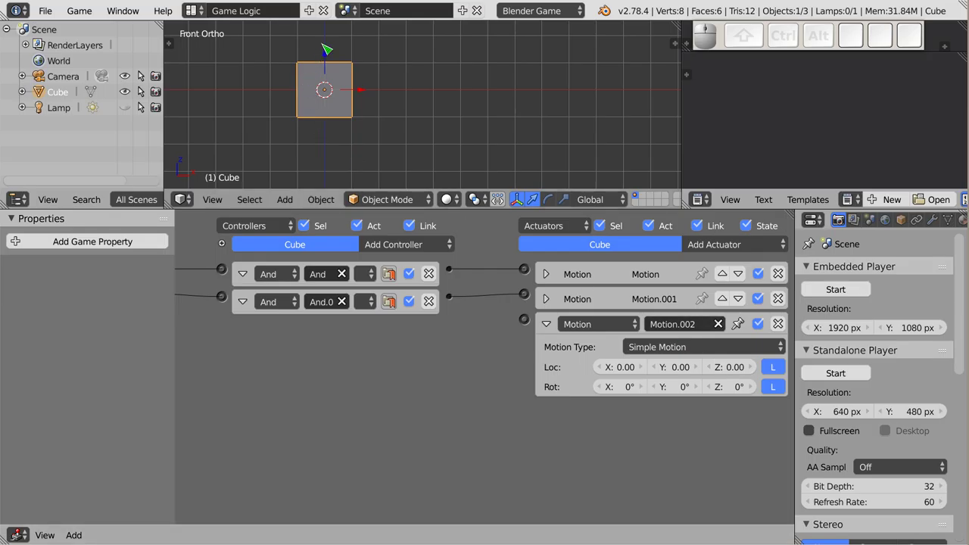
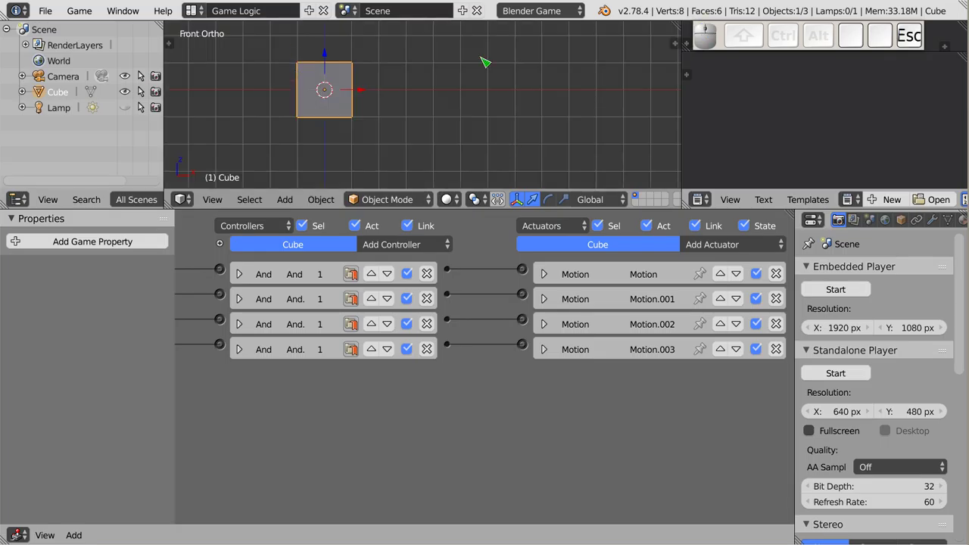
Add a fifth Mouse sensor reacting to Mouse Over and bring the actuators into view.
drag(316, 422, 378, 293)
click(405, 245)
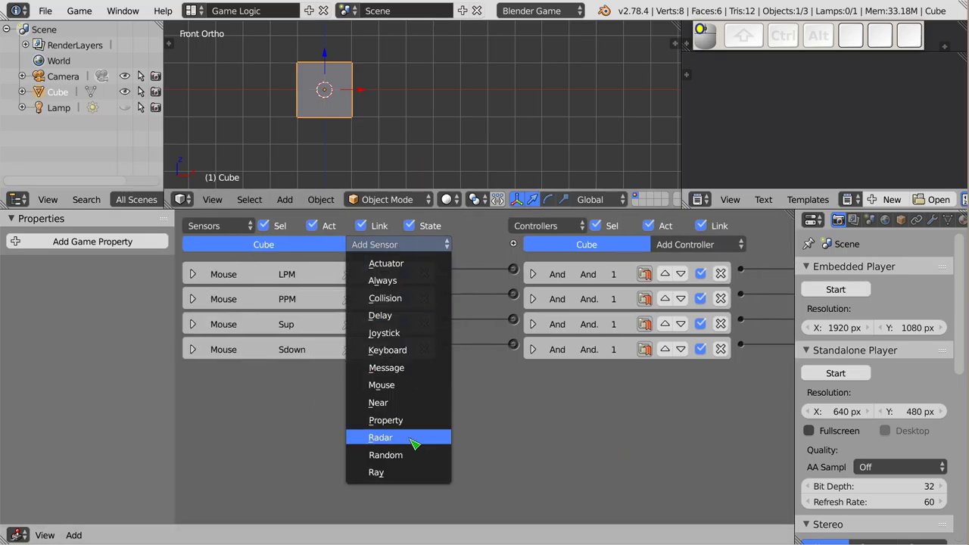
drag(417, 381, 302, 351)
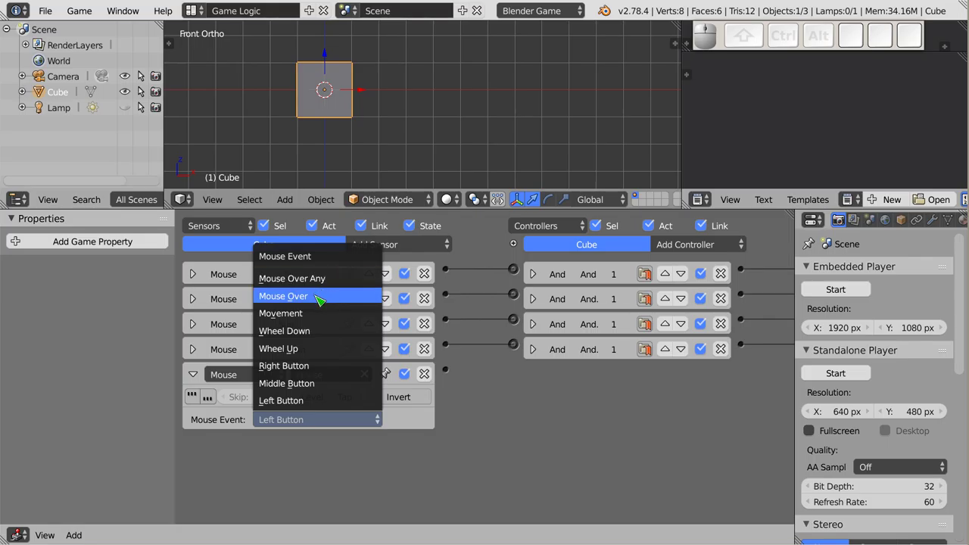
click(318, 298)
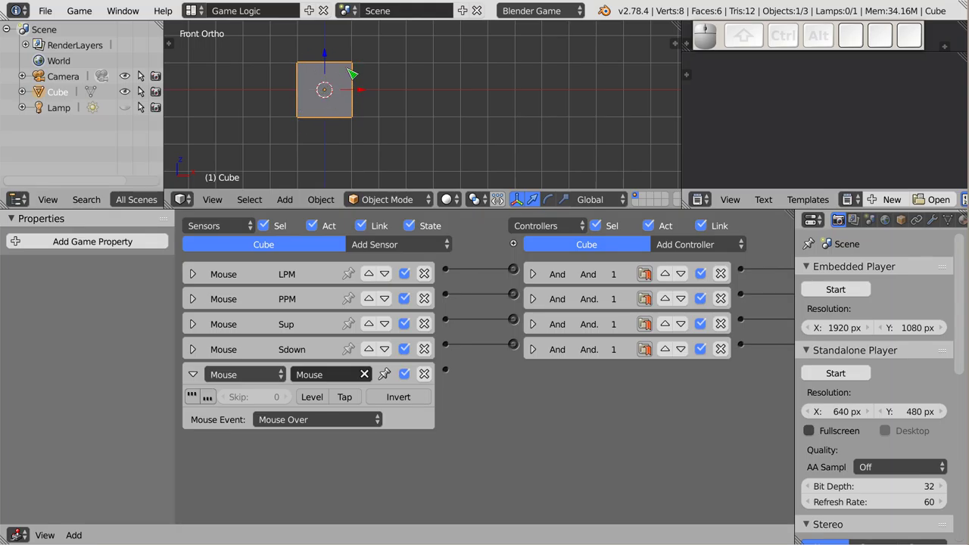
scroll(down, 3)
drag(334, 95, 485, 152)
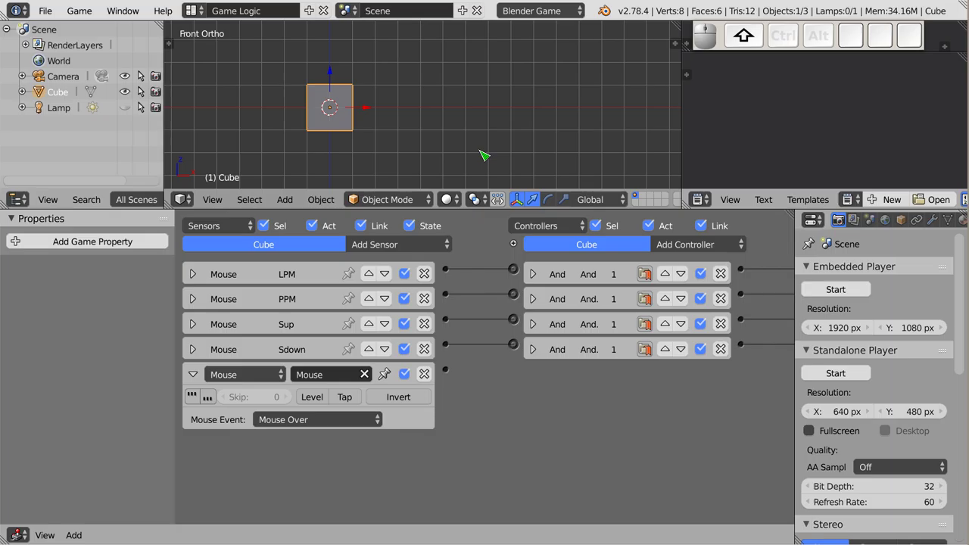
scroll(down, 3)
drag(617, 408, 752, 461)
Add a Visibility actuator for the Mouse Over sensor and exit the test run.
click(759, 234)
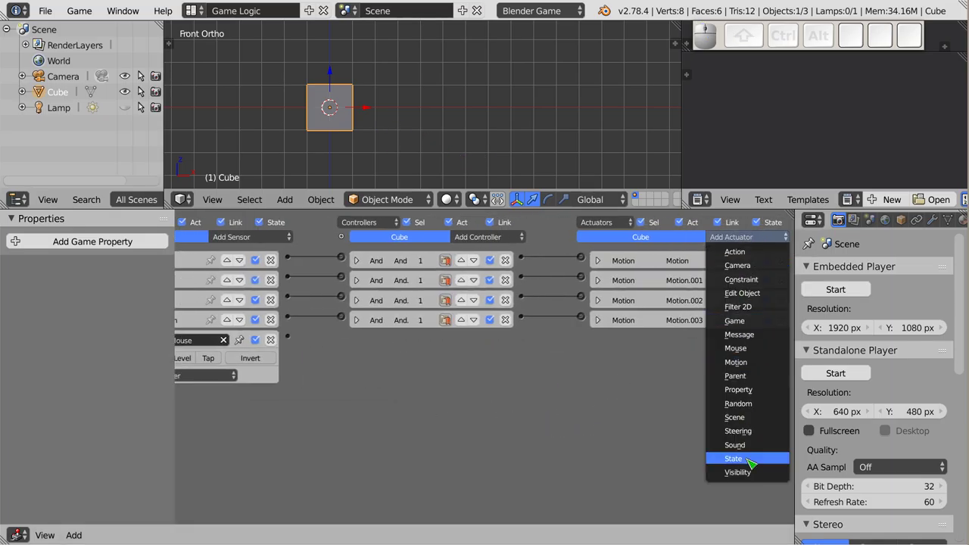
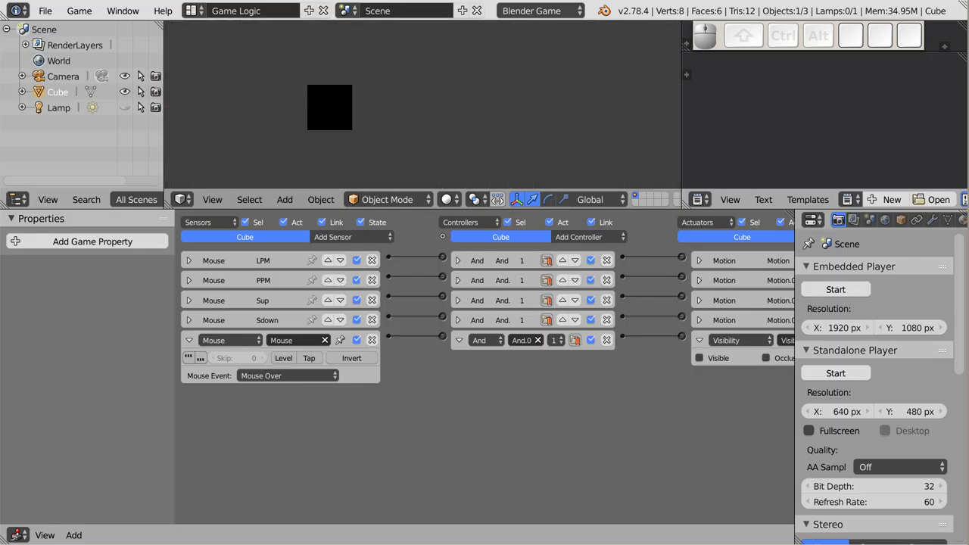
key(Escape)
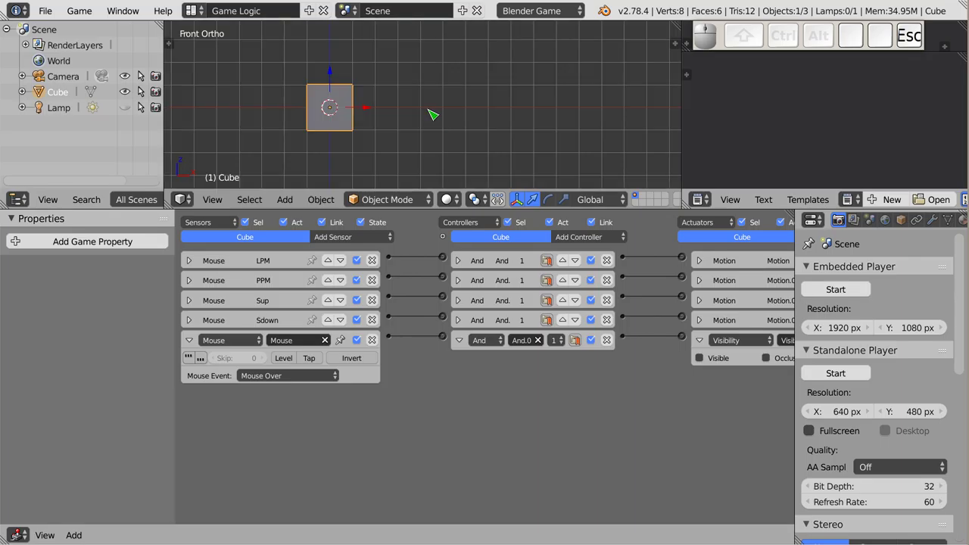
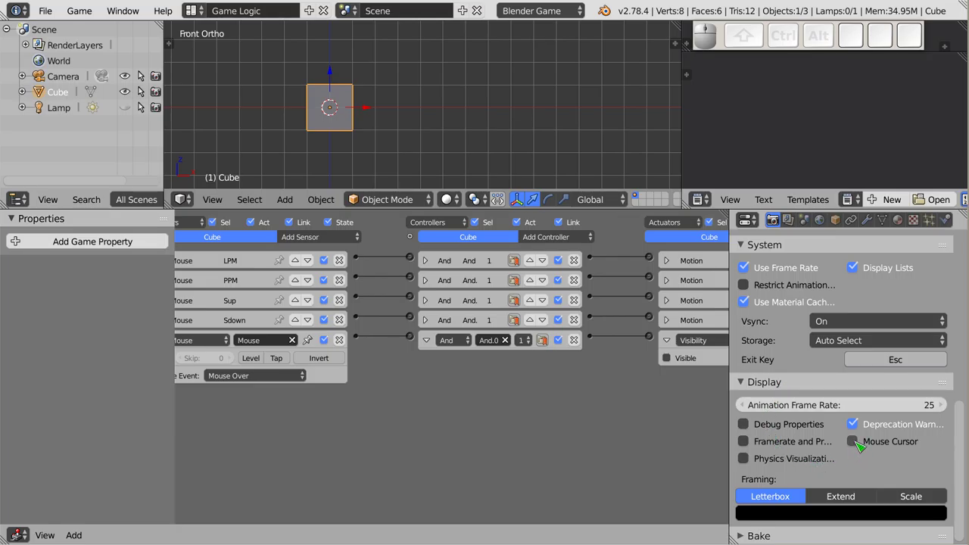
Show the mouse cursor during play and test-run the game with P.
click(858, 444)
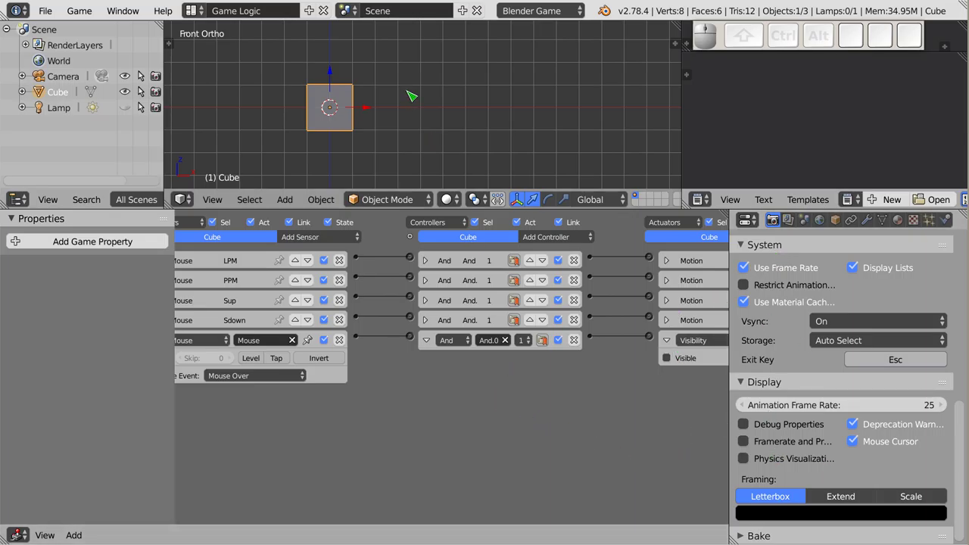
key(p)
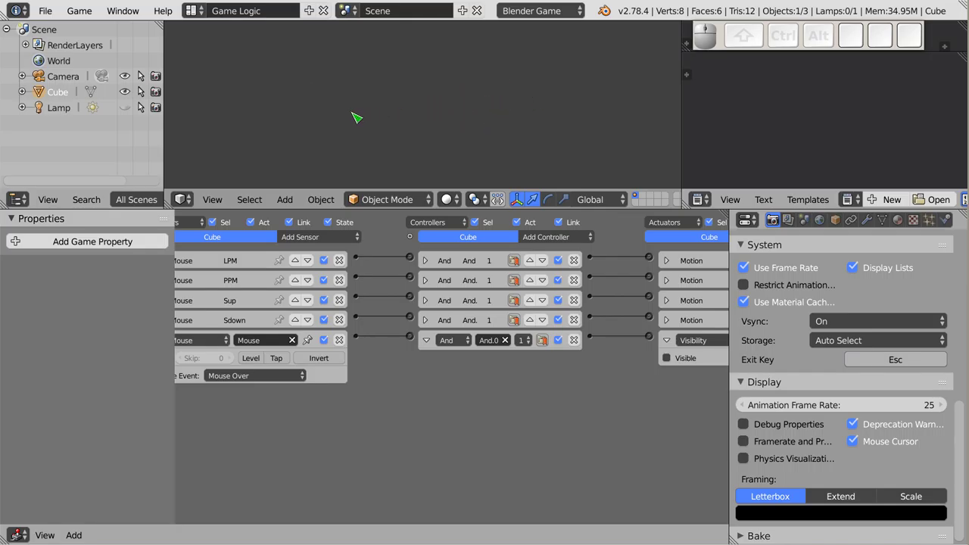
key(Escape)
Reframe the views and reopen the fifth sensor's mouse event choices.
scroll(down, 3)
drag(423, 114, 325, 48)
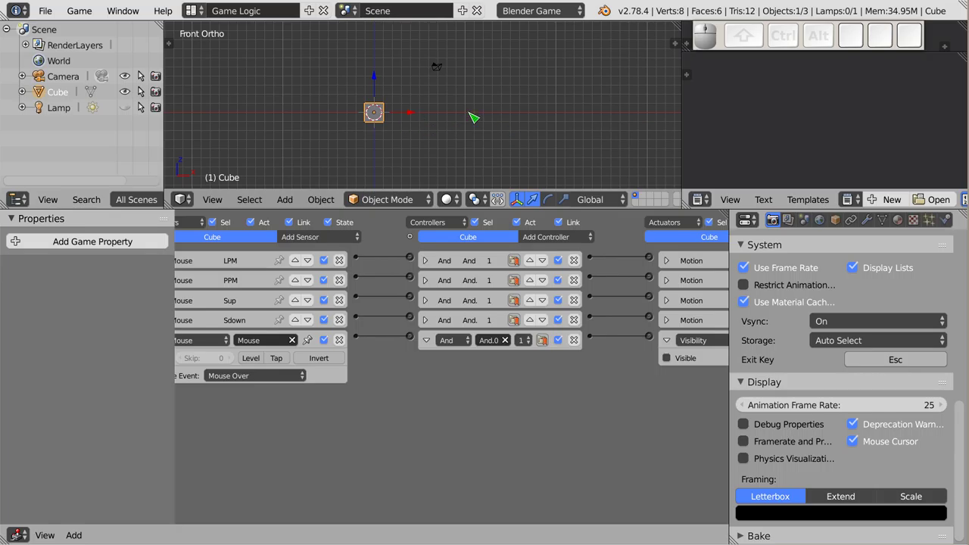
scroll(up, 3)
scroll(down, 3)
drag(437, 115, 382, 368)
drag(394, 368, 322, 378)
Make the fifth Mouse sensor fire on Movement instead of Mouse Over.
click(322, 378)
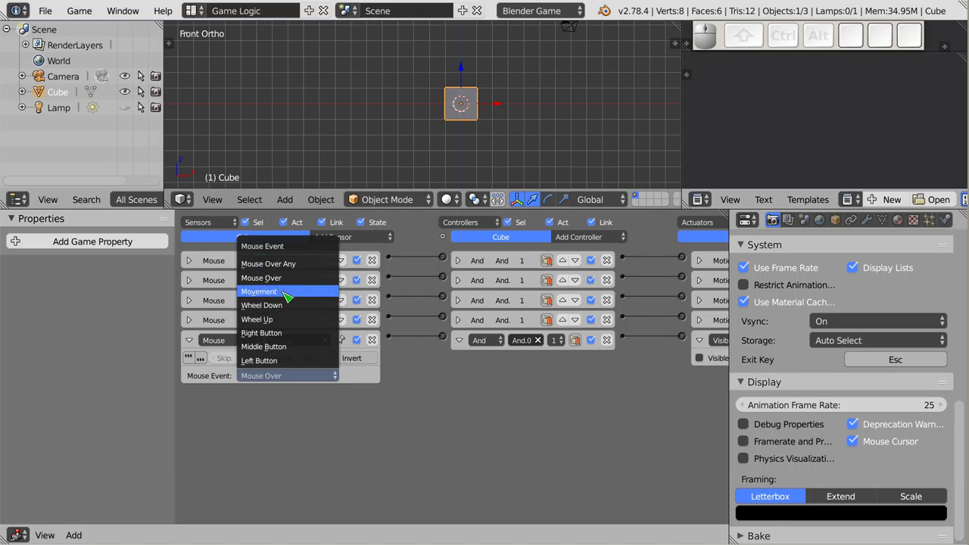
click(288, 295)
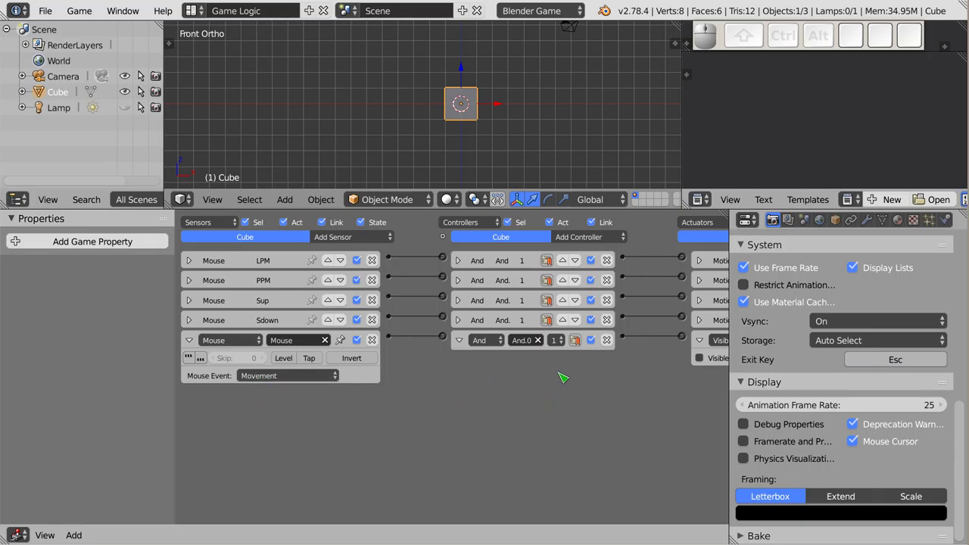
drag(631, 384, 587, 359)
Add a Mouse actuator to the cube and show its mode choices to pick Look.
click(676, 241)
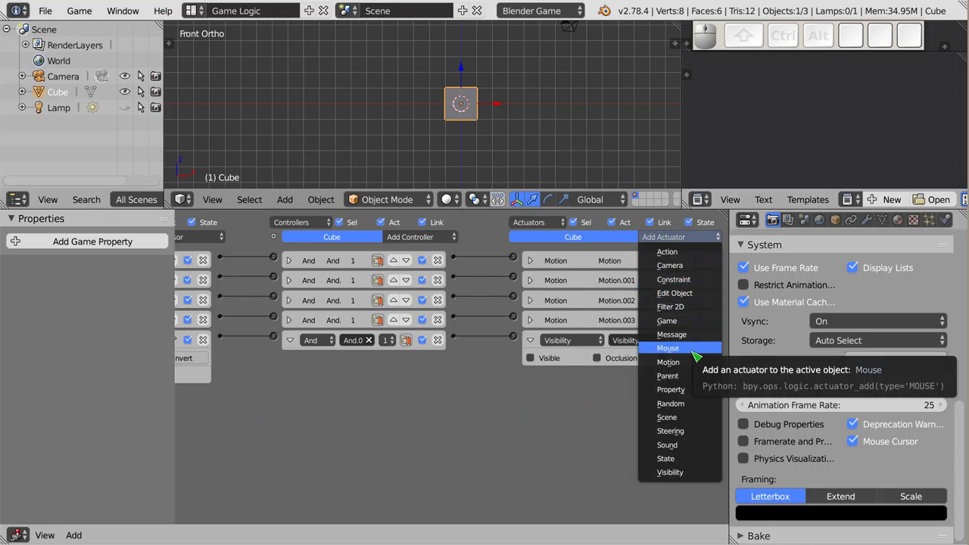
click(689, 351)
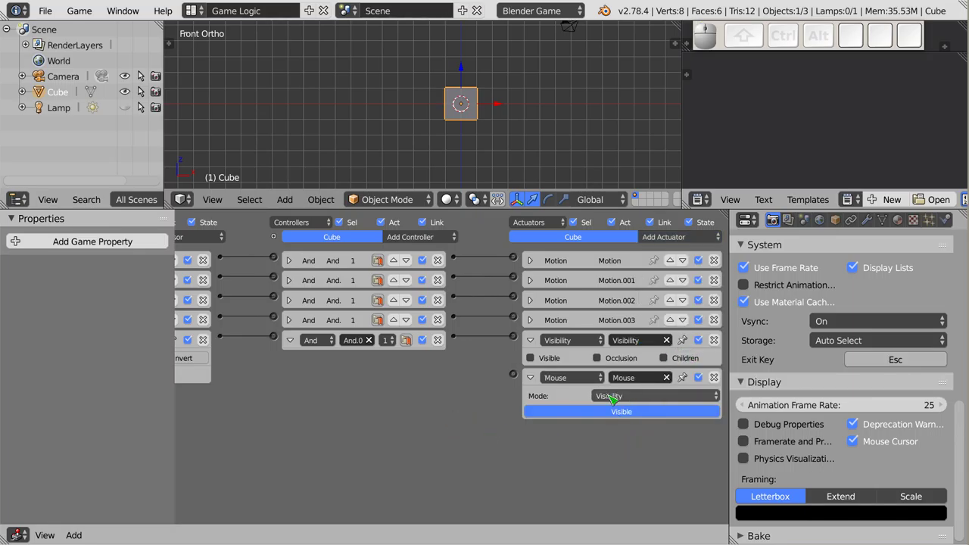
click(630, 398)
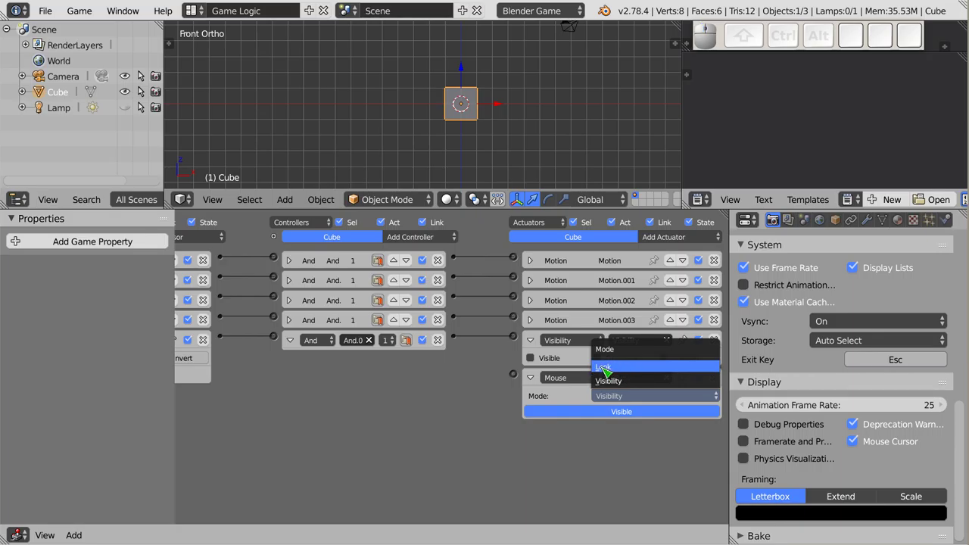
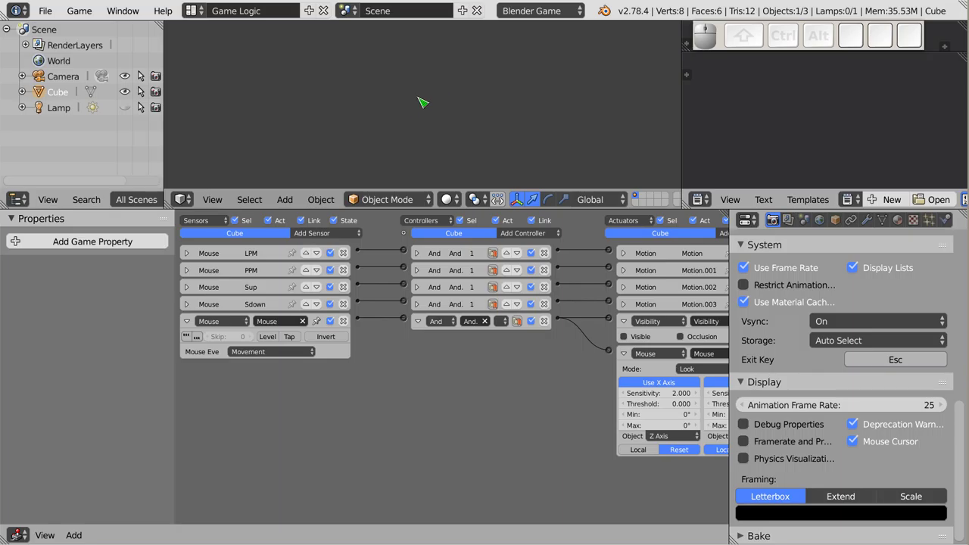
key(Escape)
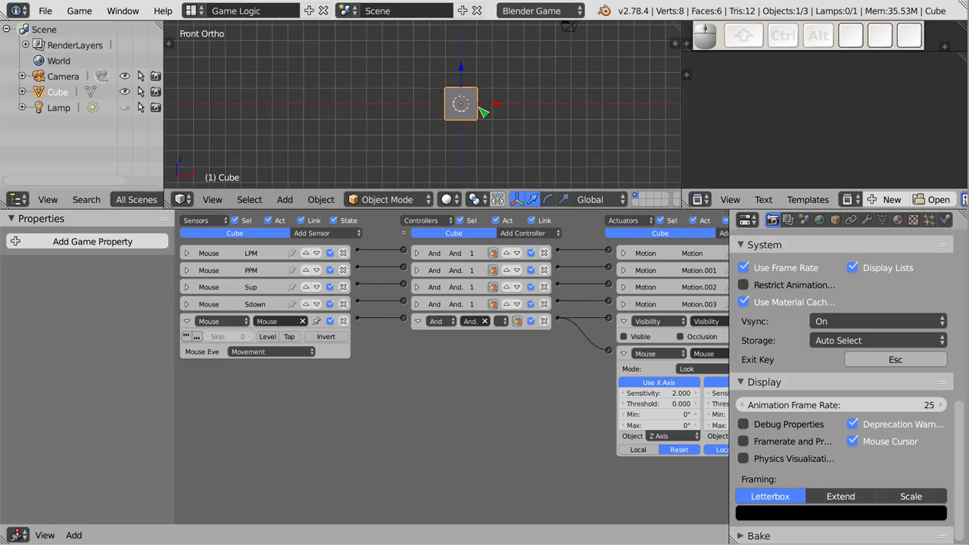
drag(578, 122, 531, 130)
key(p)
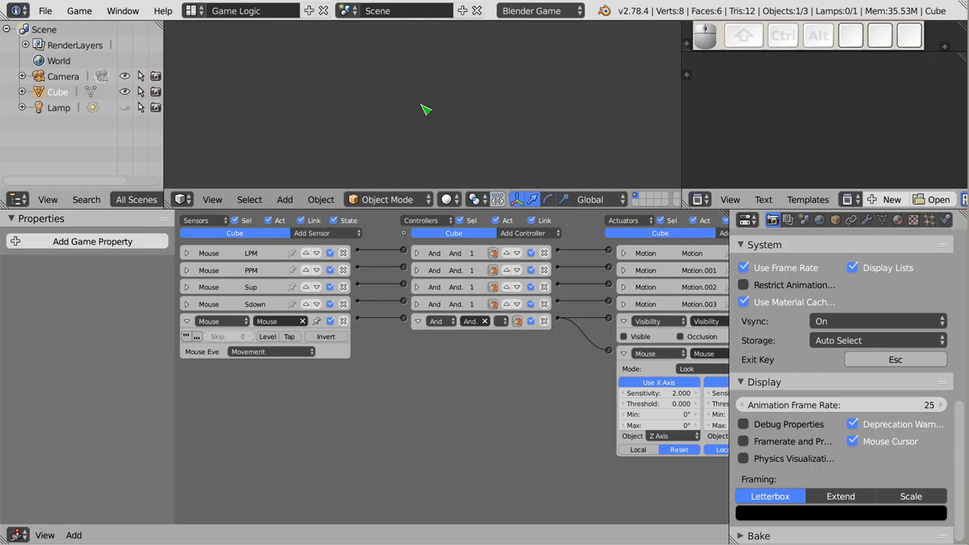
key(Escape)
drag(664, 327, 582, 340)
drag(708, 331, 582, 340)
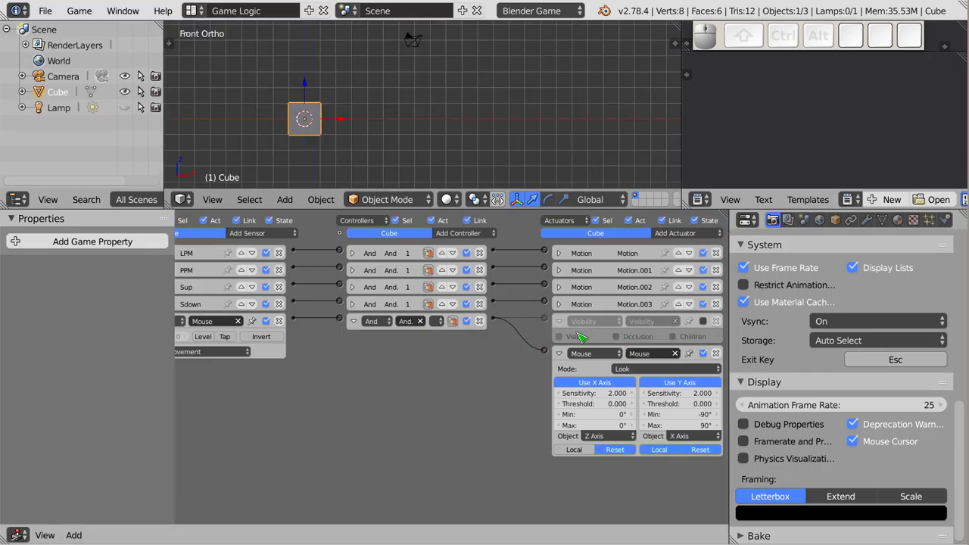
click(436, 375)
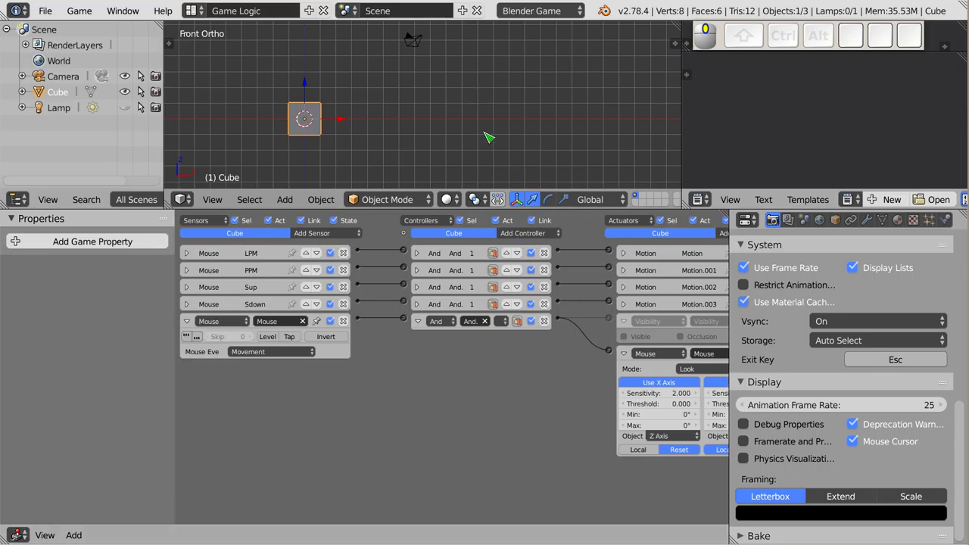
key(p)
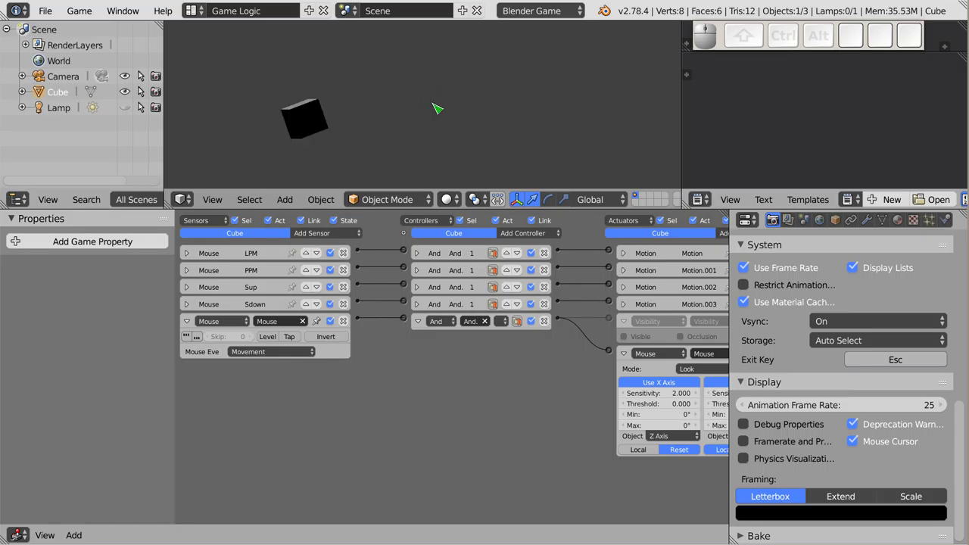
scroll(up, 3)
scroll(down, 3)
scroll(up, 3)
scroll(up, 3)
scroll(down, 3)
scroll(up, 3)
right_click(430, 108)
scroll(up, 3)
click(430, 108)
scroll(up, 3)
scroll(down, 3)
drag(431, 109, 430, 109)
scroll(up, 3)
key(Escape)
scroll(up, 3)
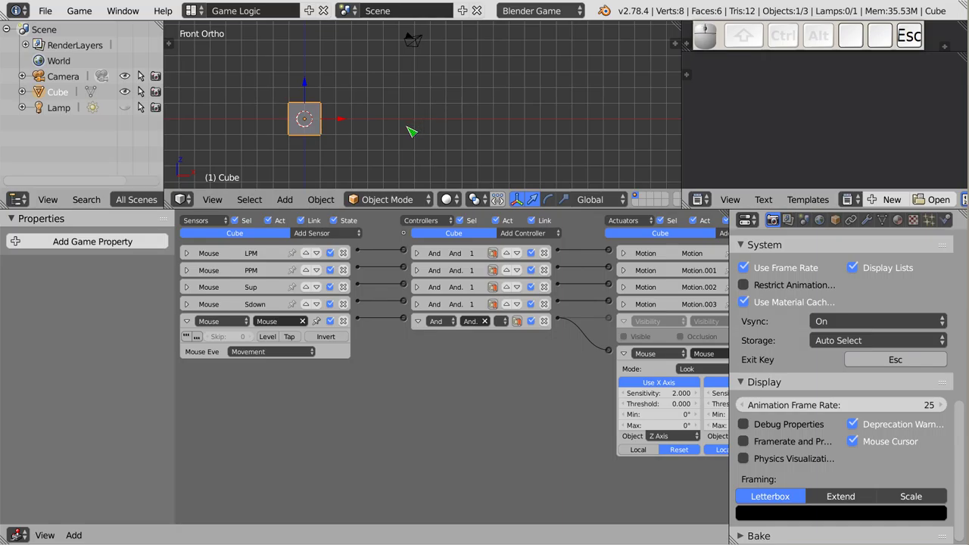
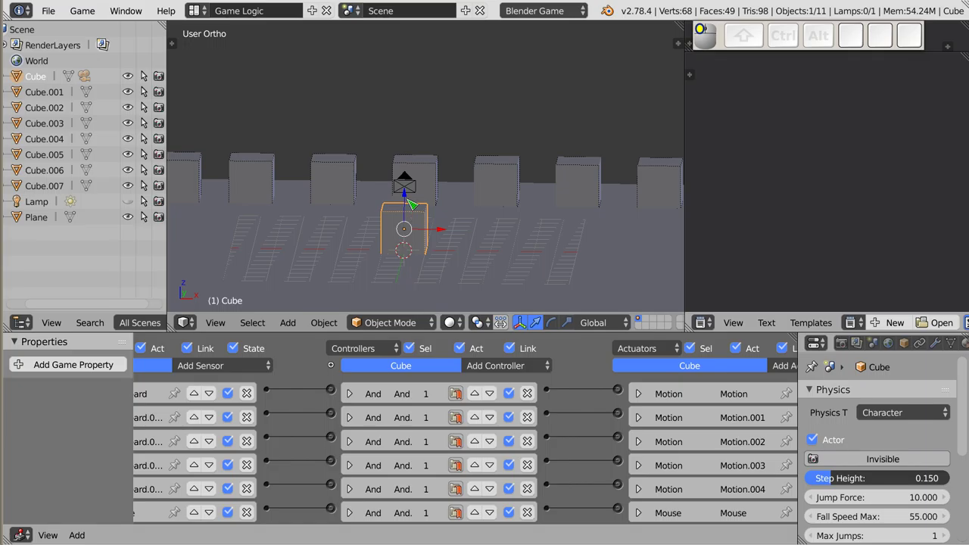
Pan the Logic Editor to bring the cube's Keyboard sensors into view.
drag(262, 480, 190, 474)
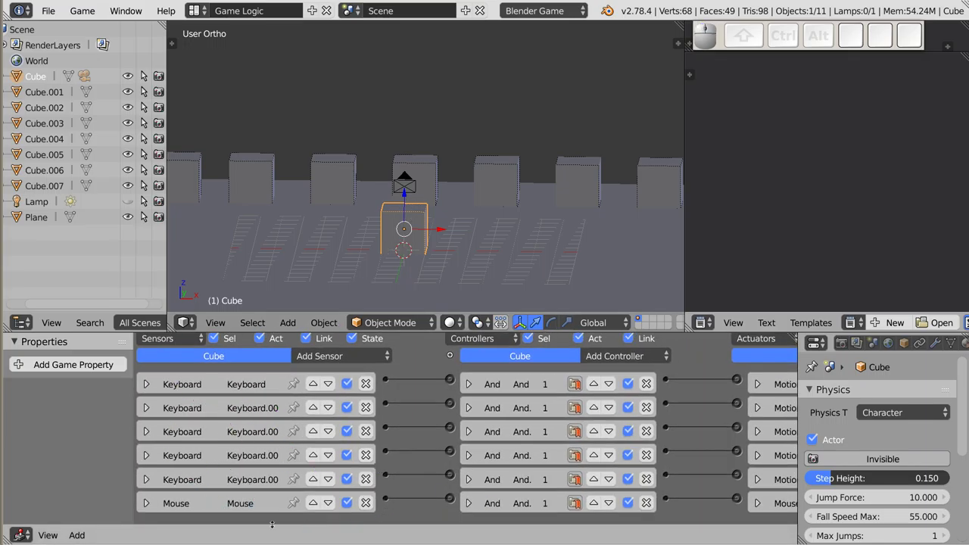
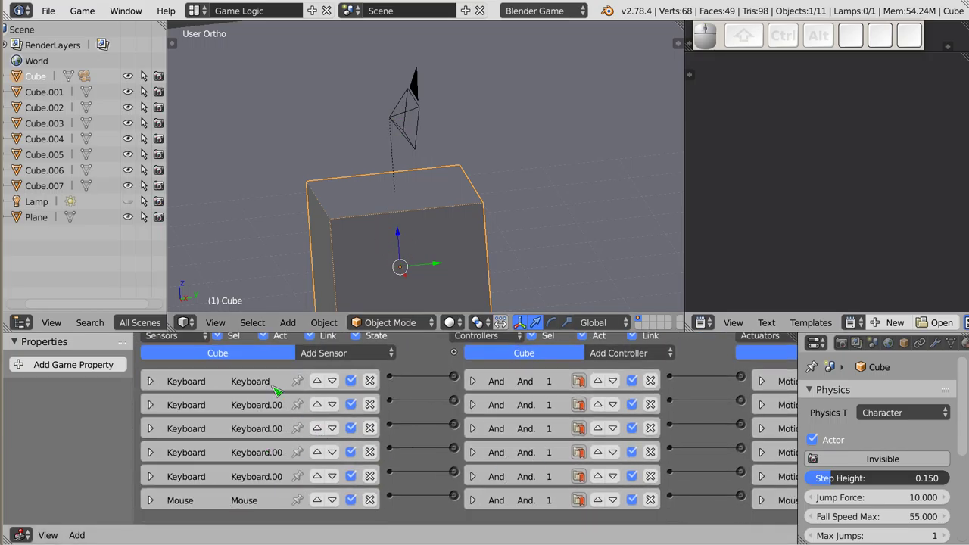
Select the camera, then move the character cube to a new position facing the row.
drag(414, 106, 349, 424)
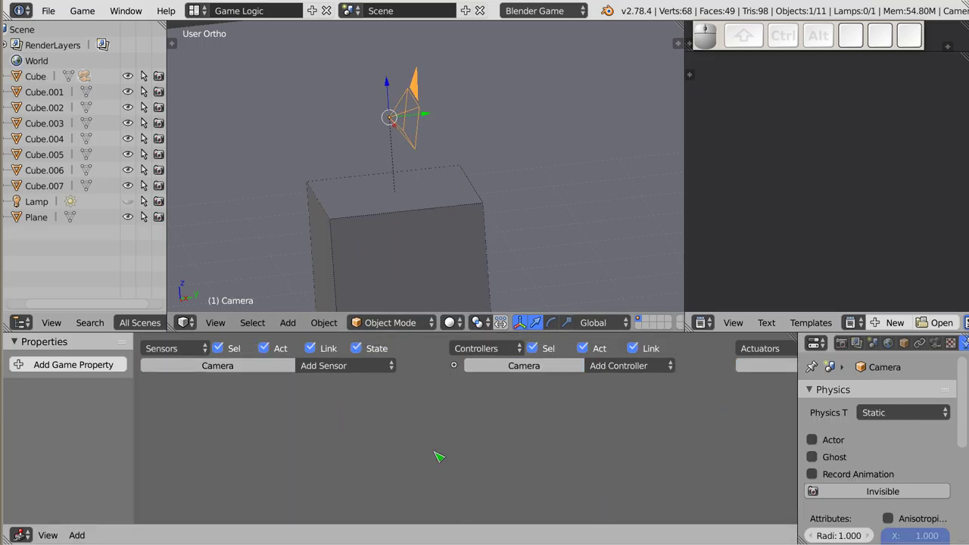
key(g)
key(Escape)
middle_click(401, 240)
drag(417, 233, 449, 268)
drag(449, 265, 434, 241)
key(g)
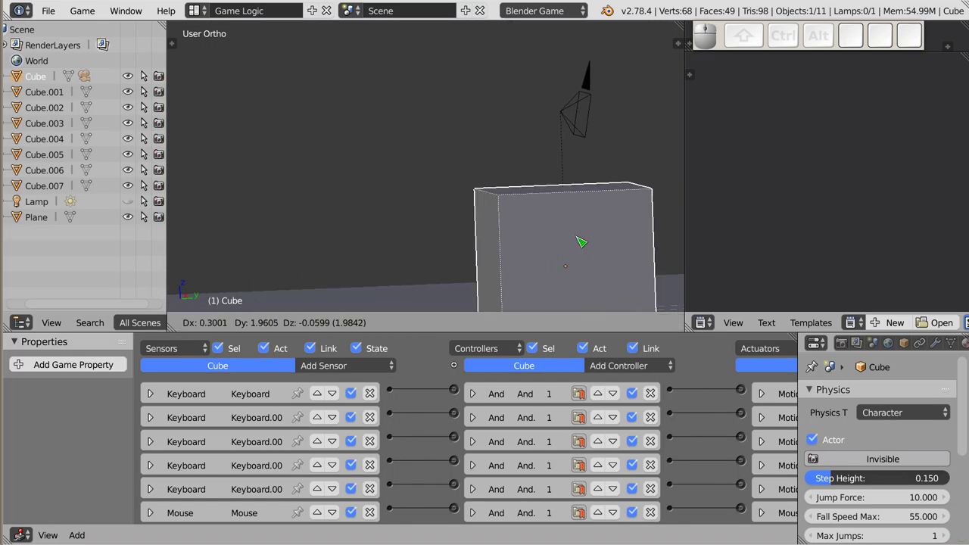
key(Escape)
Switch to the scene camera's view and maximize the 3D view to fill the window.
scroll(down, 3)
scroll(down, 3)
drag(405, 252, 475, 211)
key(KP_0)
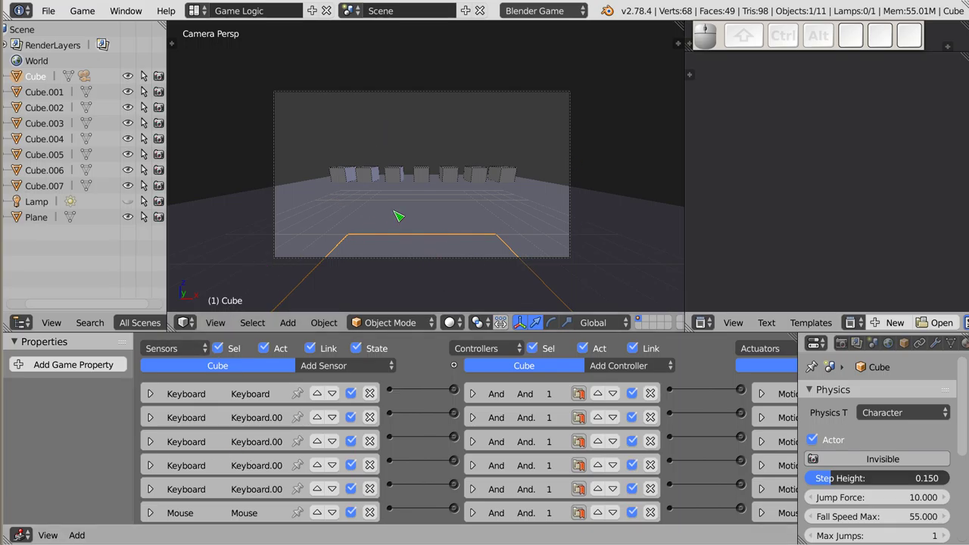
scroll(up, 3)
scroll(up, 3)
middle_click(420, 144)
key(space)
Run the game through the camera and drive the character cube around with W, A, S, D, then stop it.
click(425, 155)
key(p)
key(d)
key(d)
key(a)
key(a)
key(w)
key(w)
key(s)
key(s)
key(a)
key(a)
key(d)
key(d)
key(w)
key(w)
key(a)
key(a)
key(s)
key(s)
key(s)
key(a)
key(w)
key(a)
key(a)
key(s)
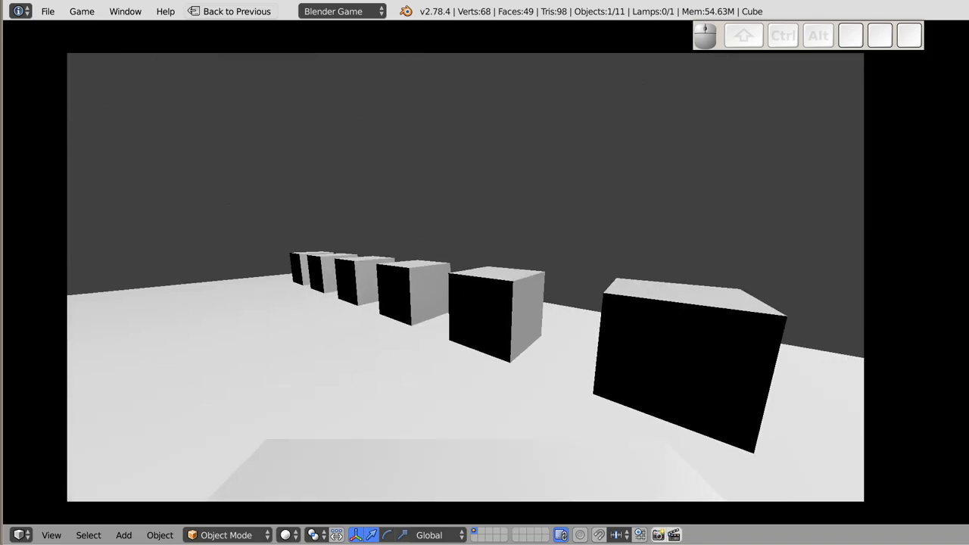
key(Escape)
Restart the game from a view over the whole plane and drive the cube across it.
scroll(down, 3)
drag(467, 342, 421, 308)
scroll(down, 3)
scroll(down, 3)
middle_click(495, 322)
drag(410, 290, 491, 349)
key(p)
key(w)
key(w)
key(d)
key(d)
key(s)
key(s)
key(w)
key(w)
key(a)
key(a)
key(s)
key(d)
key(d)
key(w)
key(a)
key(a)
key(s)
key(s)
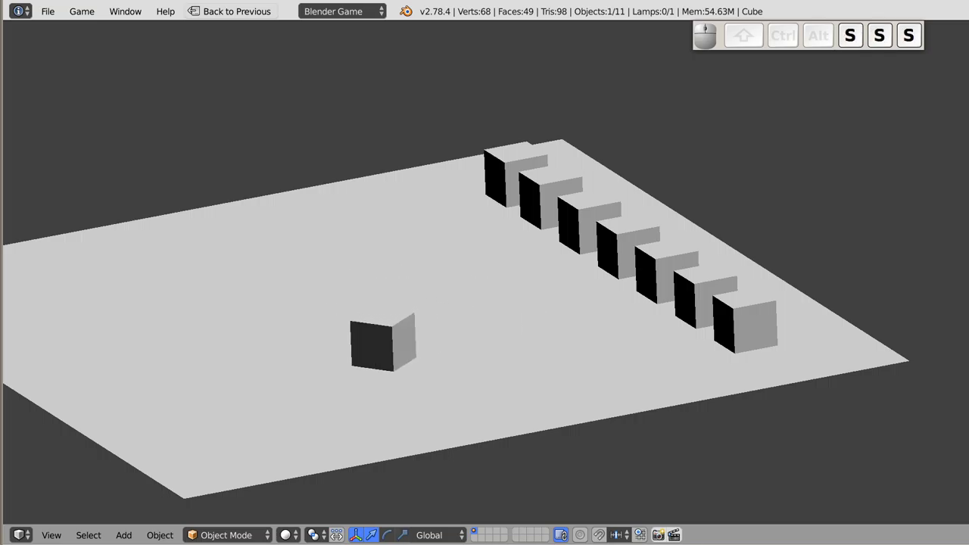
key(d)
key(w)
key(w)
key(w)
key(a)
key(a)
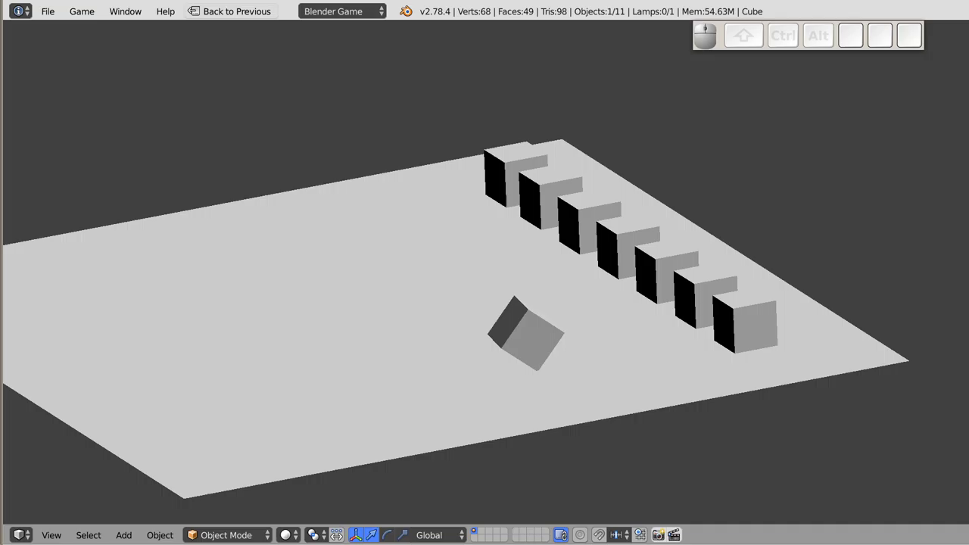
Steer the cube into the row, pushing forward and jumping to knock cubes out of line.
key(w)
key(w)
key(a)
key(a)
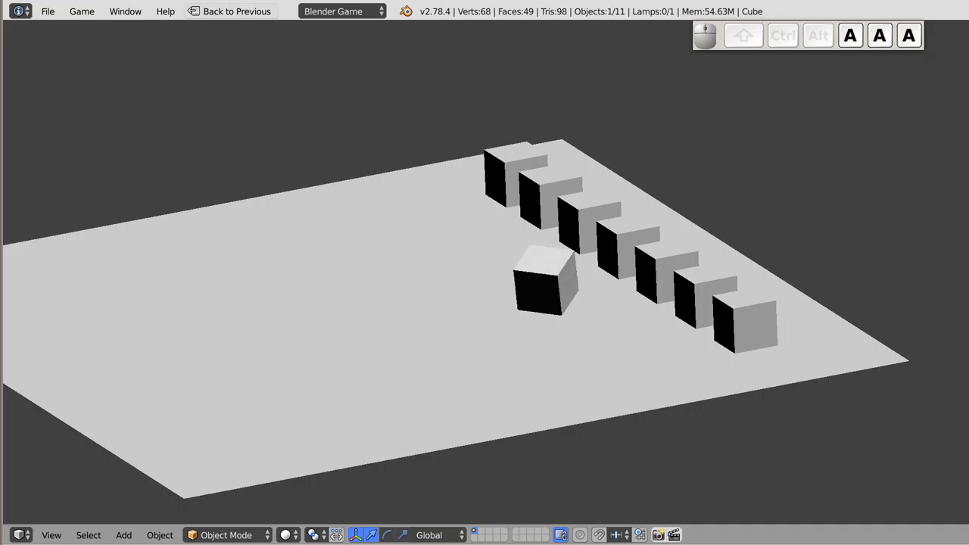
key(w)
key(w)
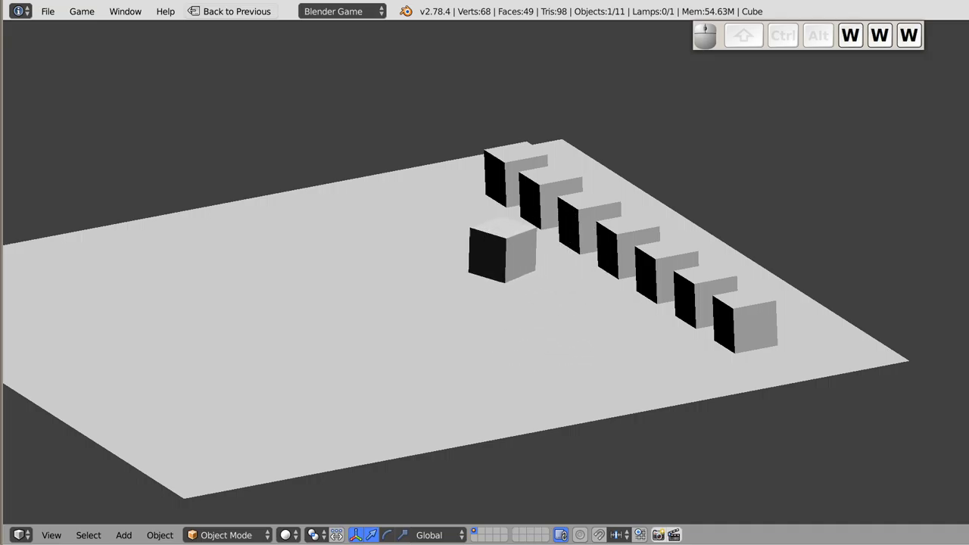
key(w)
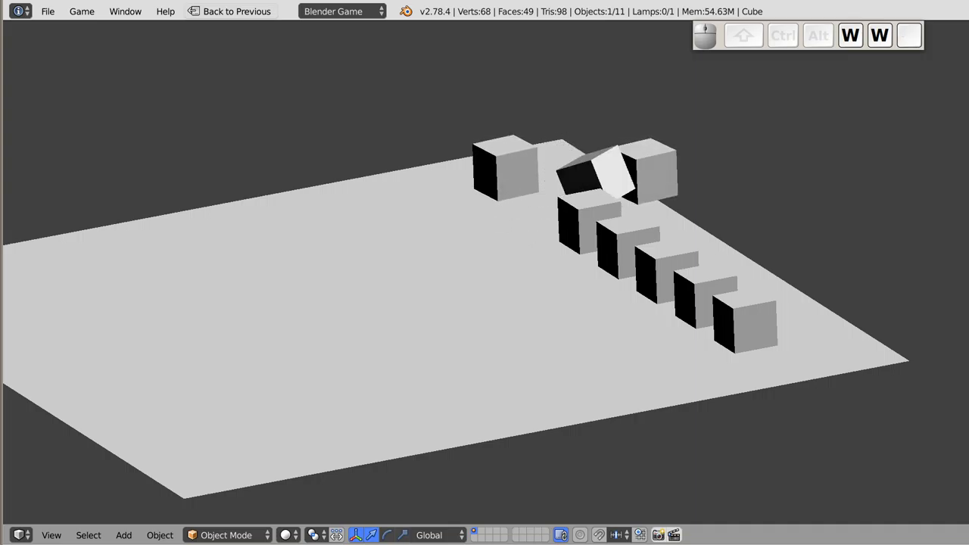
key(w)
key(w)
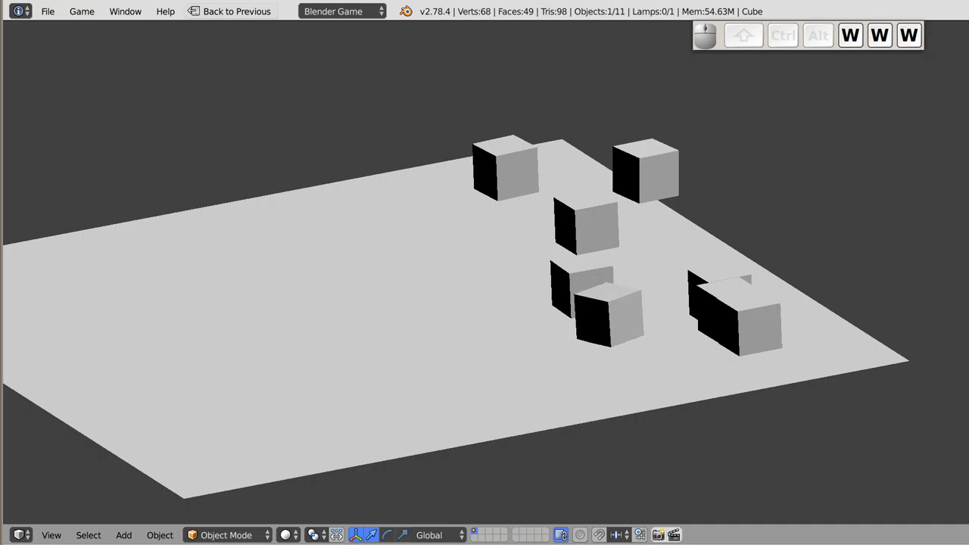
key(space)
key(w)
key(w)
key(space)
key(w)
key(space)
key(w)
key(space)
key(w)
key(w)
key(space)
key(space)
key(w)
key(a)
key(w)
key(w)
key(space)
key(space)
key(space)
key(w)
key(w)
key(space)
Stop the game to reset the row, switch to camera view and play again.
key(w)
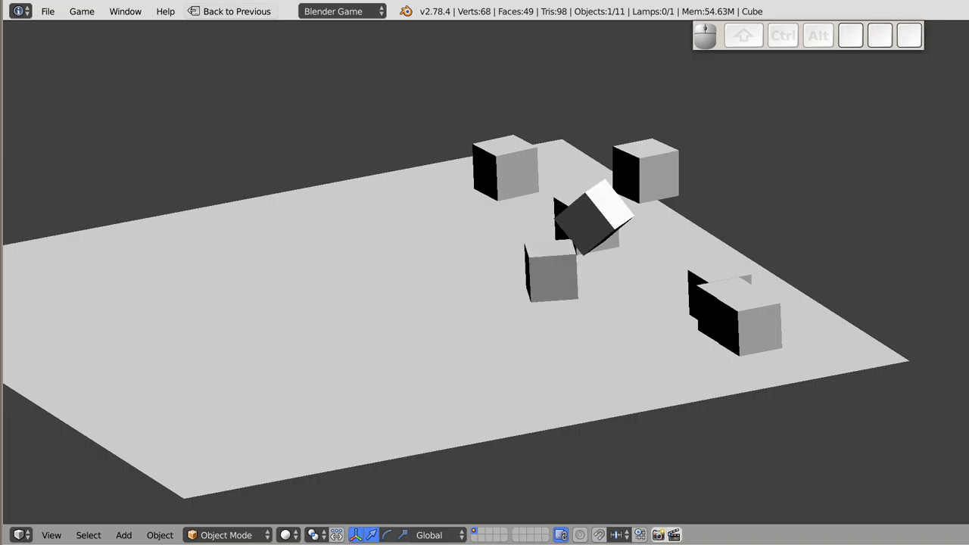
key(Escape)
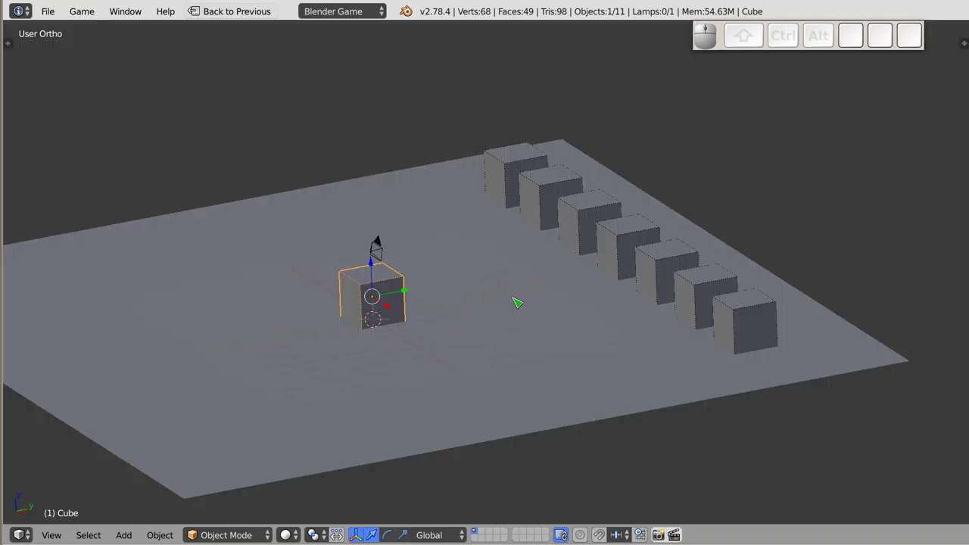
key(KP_0)
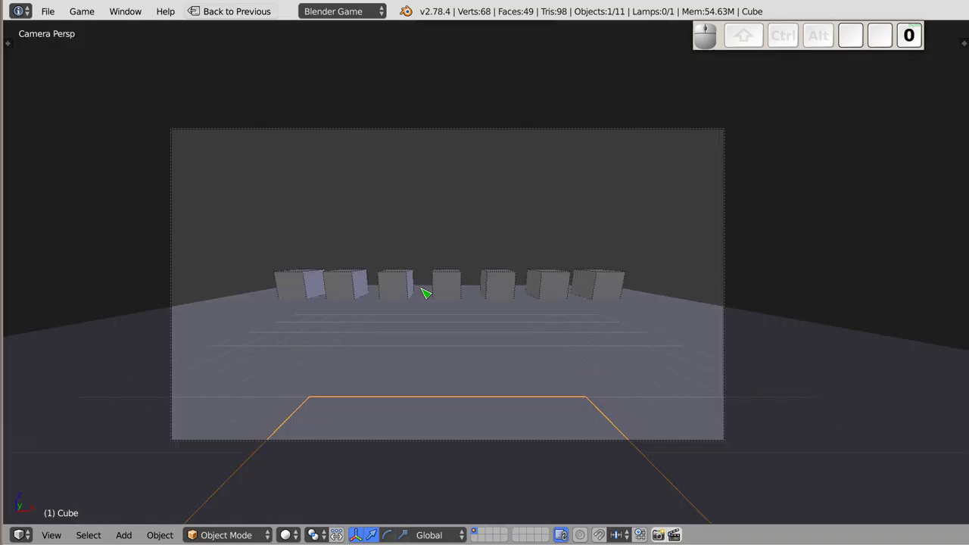
key(p)
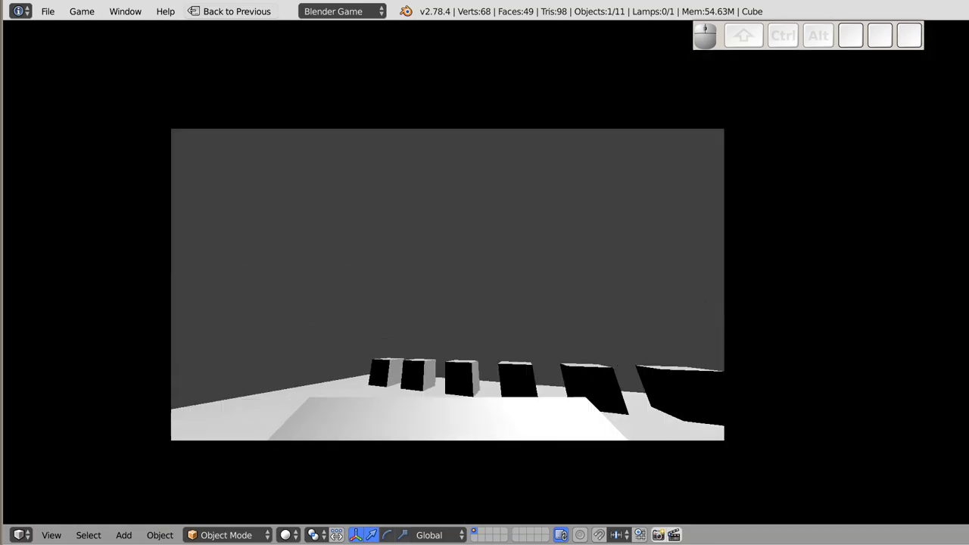
Stop the test run and restore the full editing layout.
key(Escape)
key(shift+space)
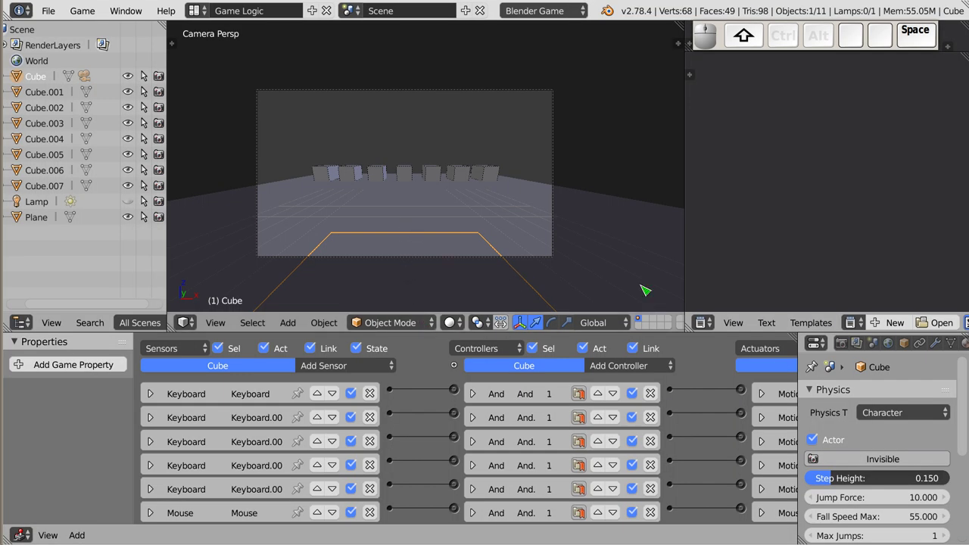
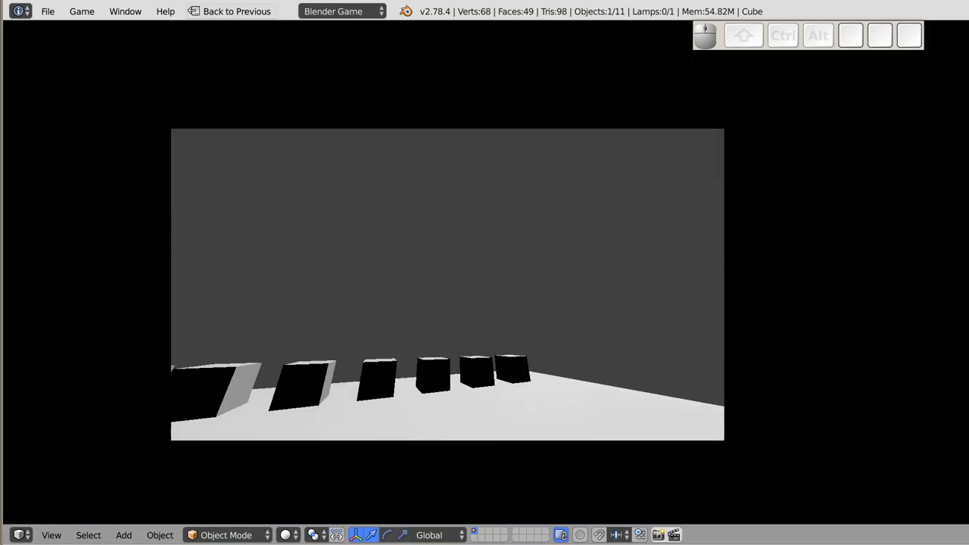
key(Escape)
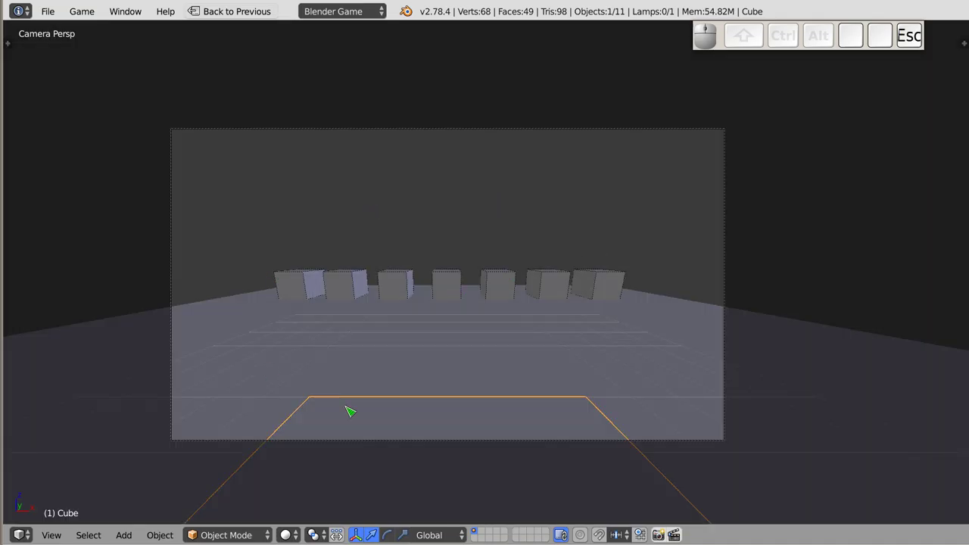